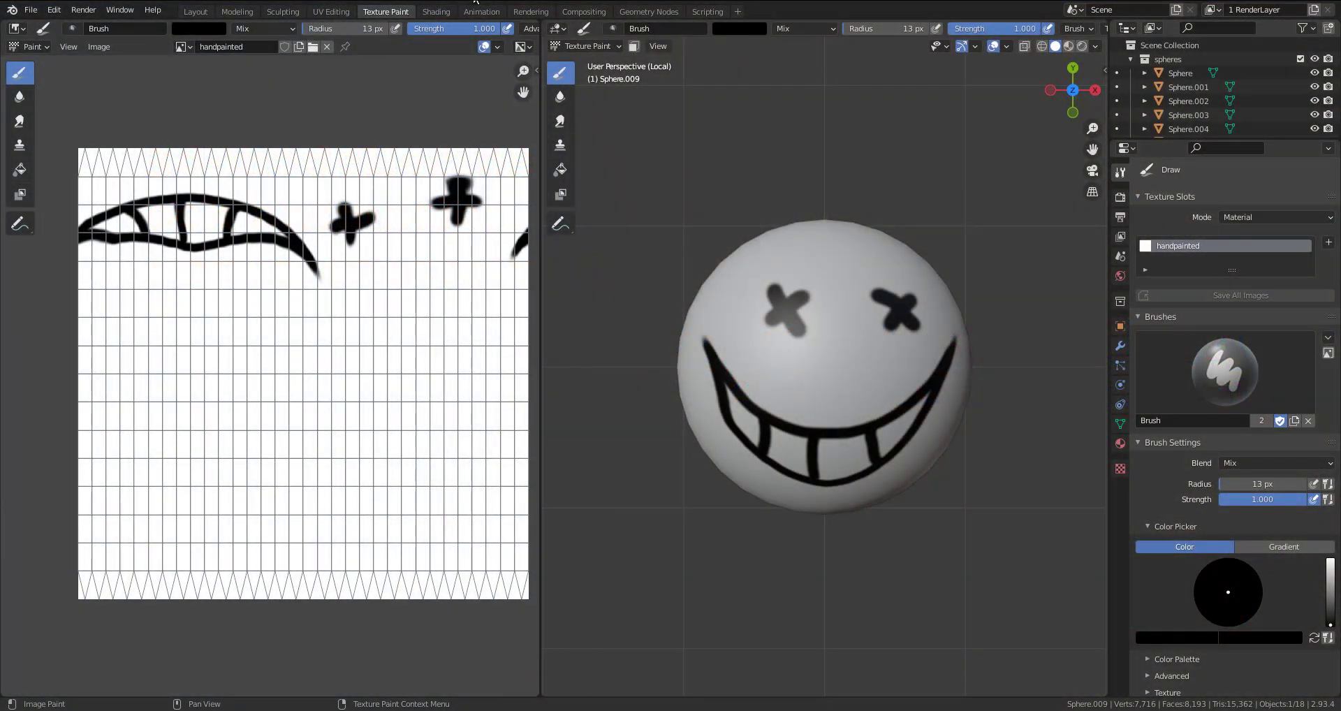
# - Enter the Shading workspace and select the blank sphere beside the smiley sphere
pyautogui.click(437, 23)
pyautogui.click(448, 17)
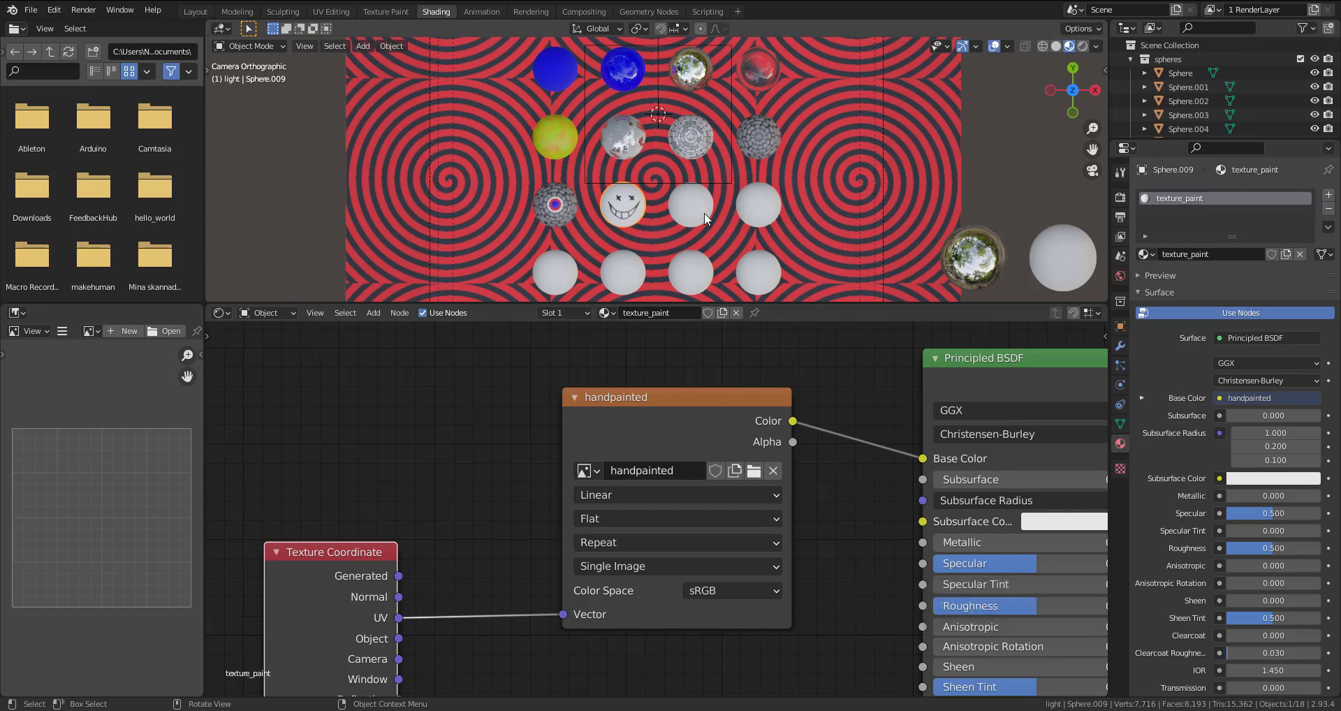
pyautogui.click(708, 218)
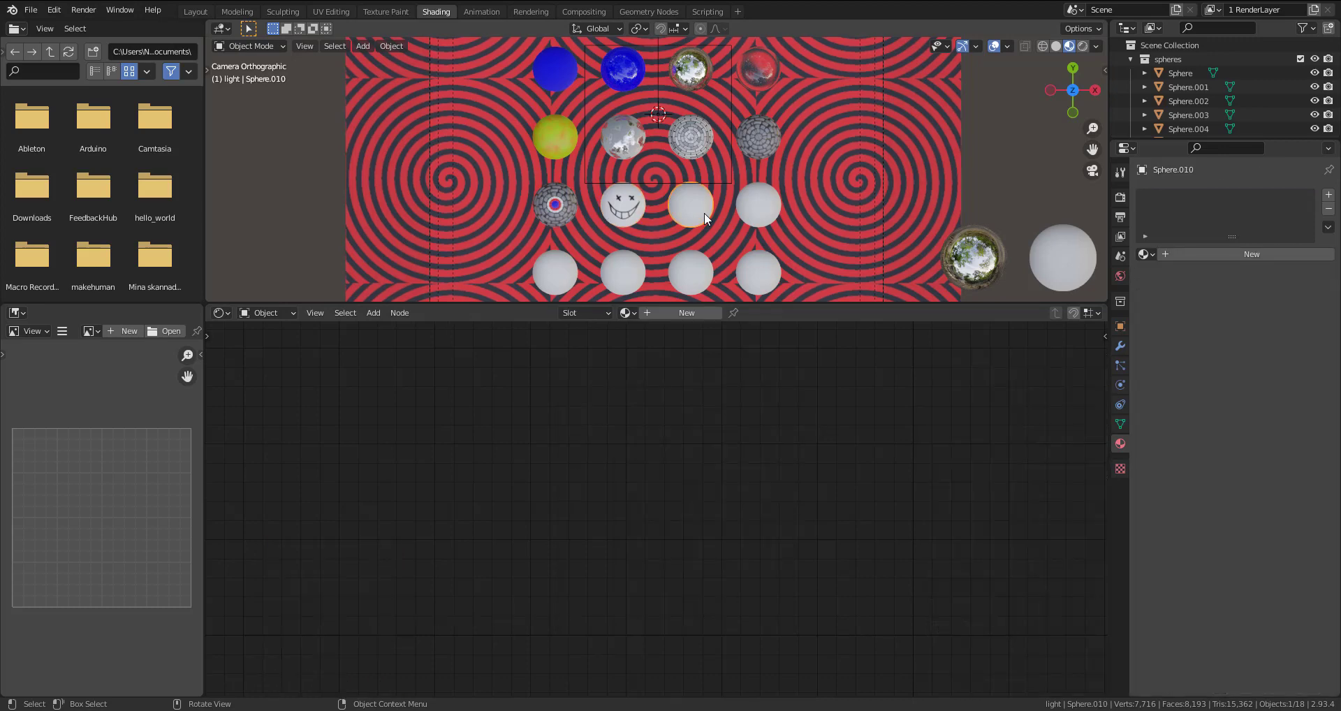
# - Create a new material on the sphere and name it texture_select
pyautogui.click(1189, 257)
pyautogui.click(1188, 257)
pyautogui.write('text')
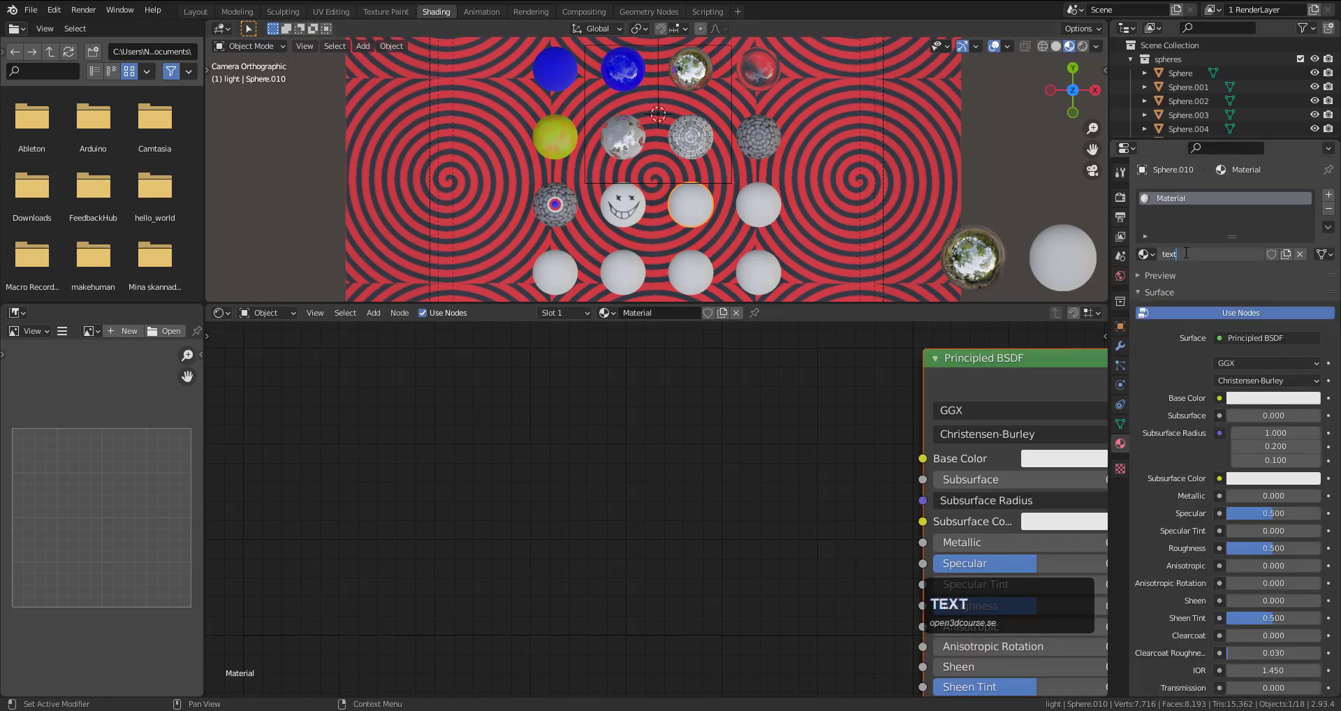
pyautogui.write('ure')
pyautogui.write('sl')
pyautogui.press('BackSpace')
pyautogui.write('elect')
pyautogui.press('Return')
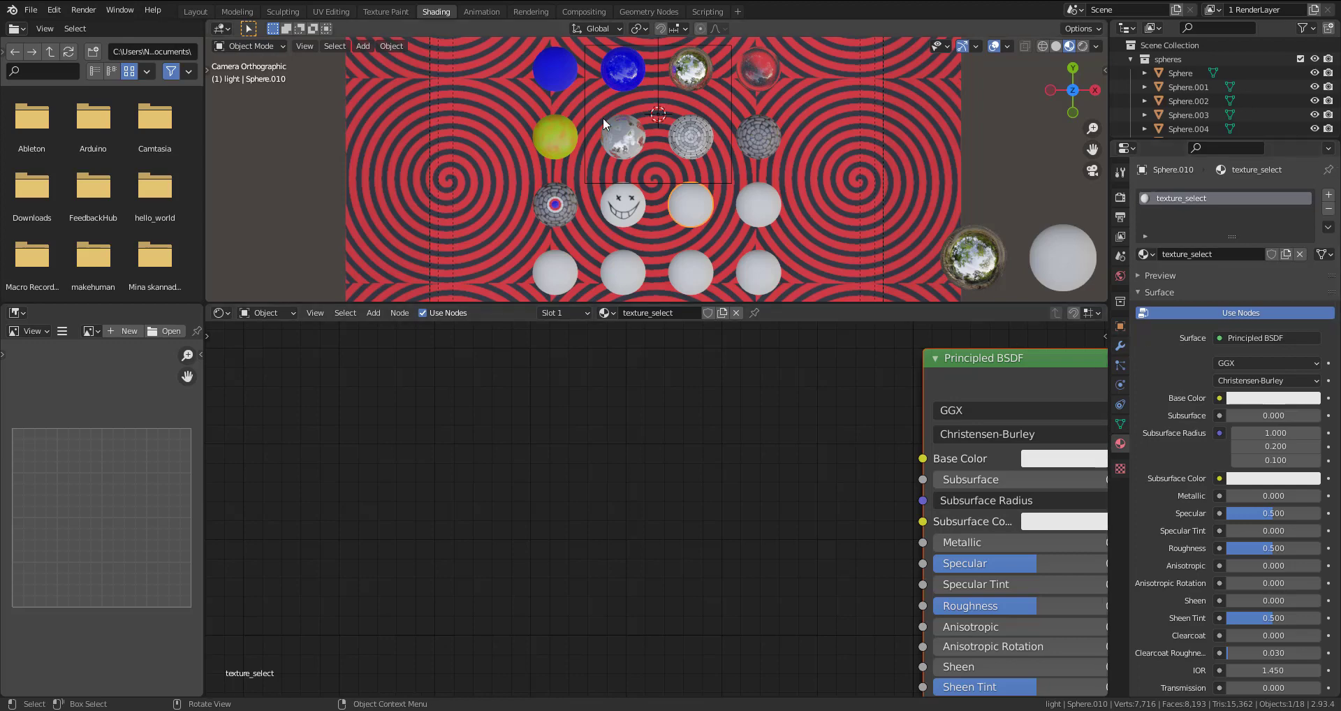
# - Copy all paving-stone nodes from functional_textures and return to the texture_select sphere
pyautogui.click(758, 141)
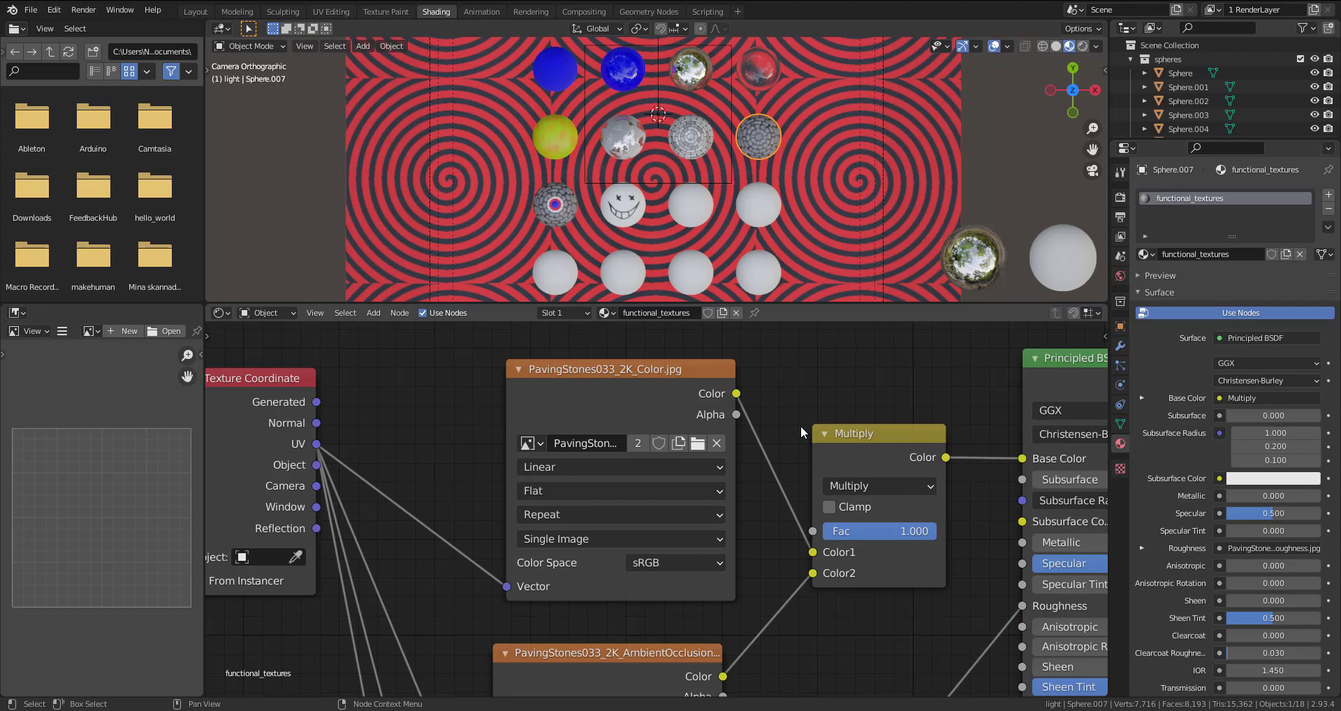
pyautogui.press('Home')
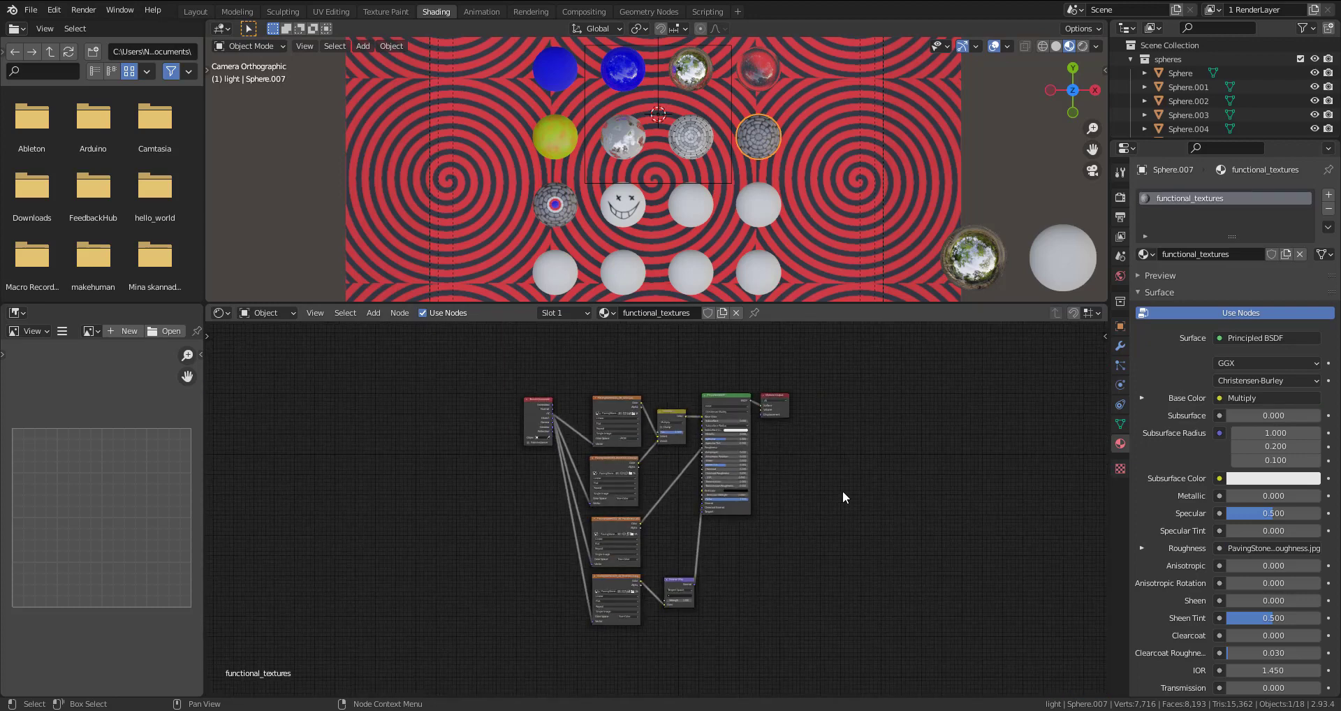
pyautogui.press('Home')
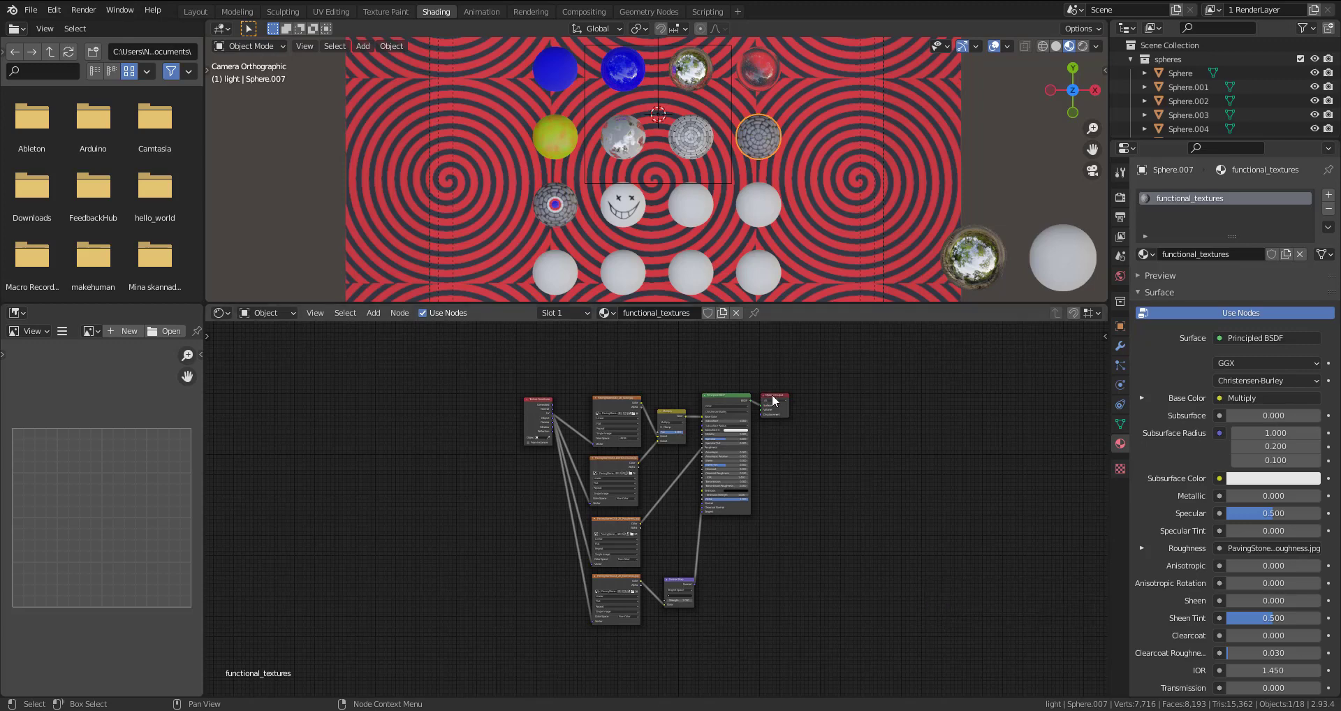
pyautogui.click(778, 402)
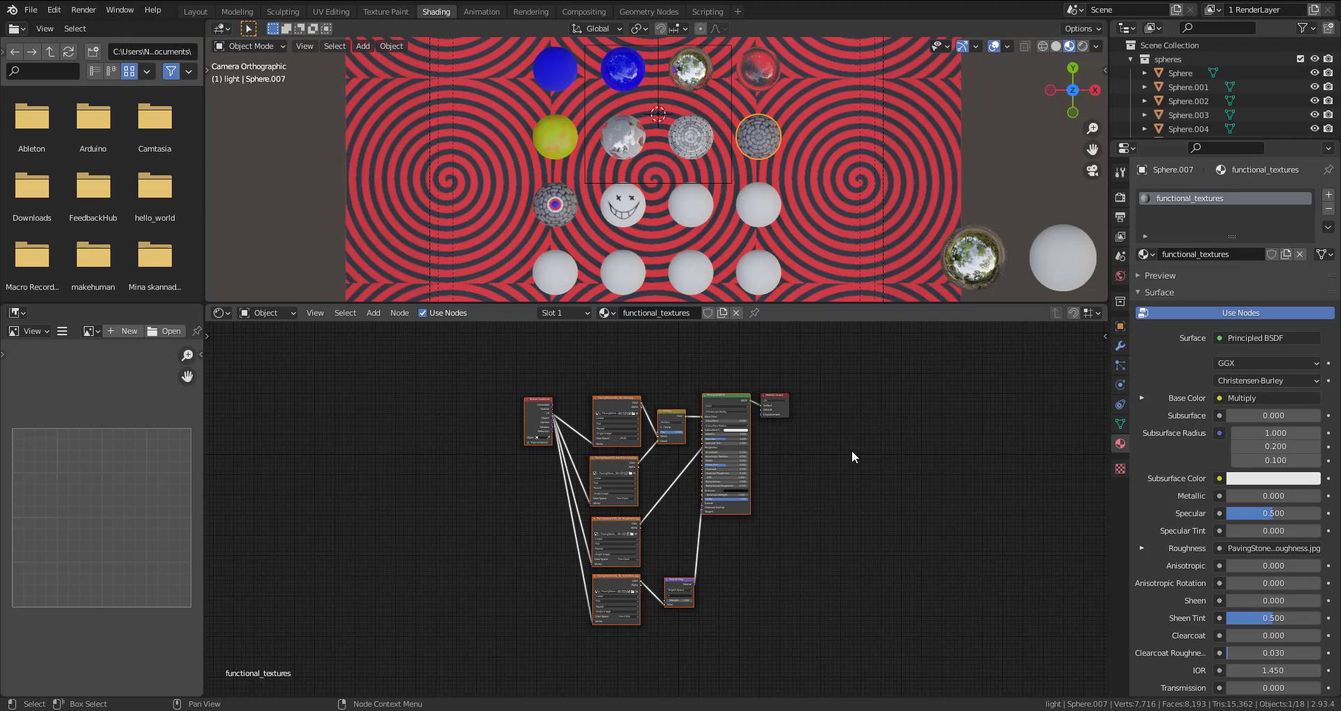
pyautogui.press('ctrl+c')
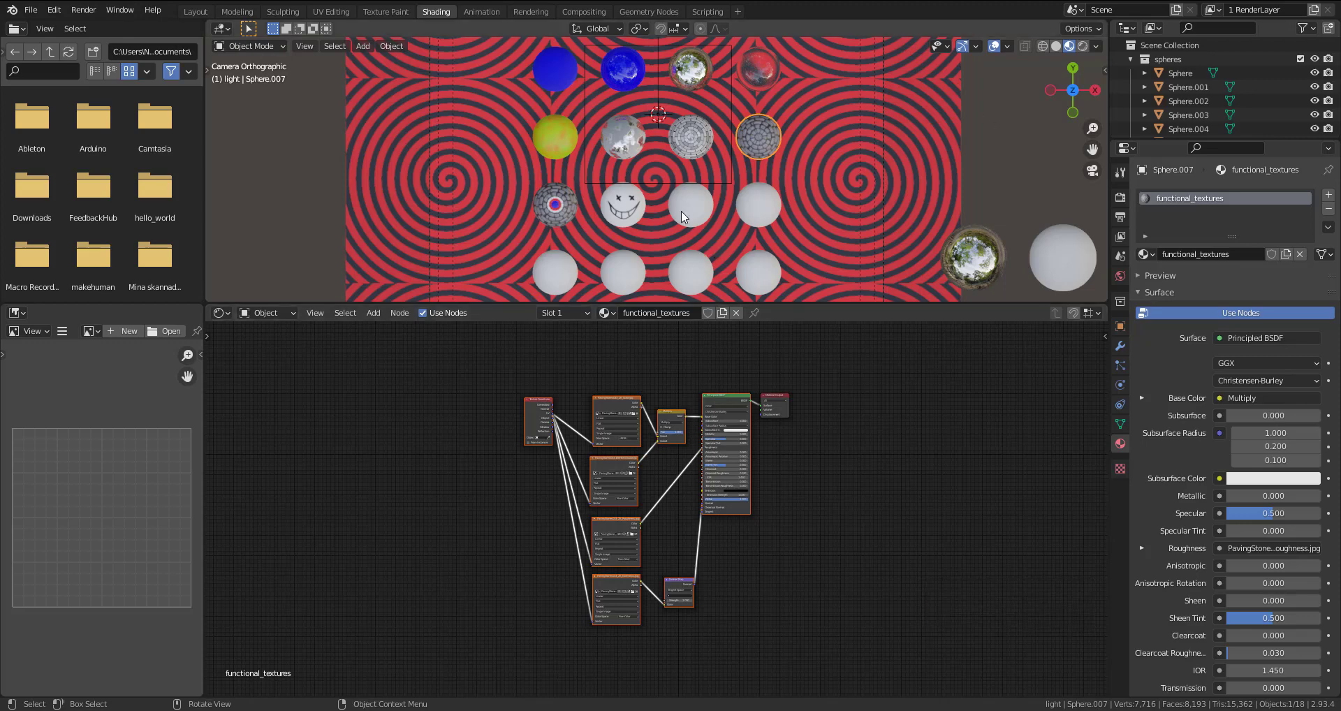
pyautogui.click(687, 219)
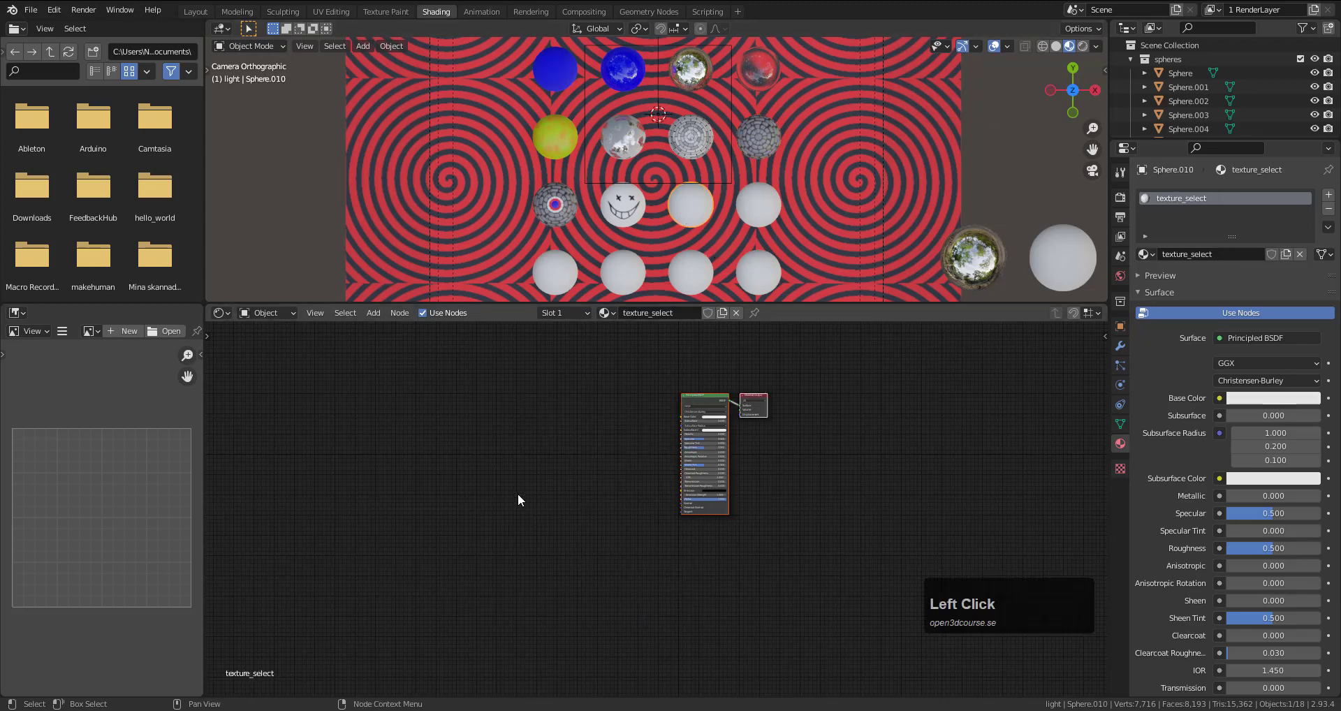
# - Paste the paving-stone nodes left of the default shader, then select the white metal sphere
pyautogui.press('ctrl+v')
pyautogui.press('g')
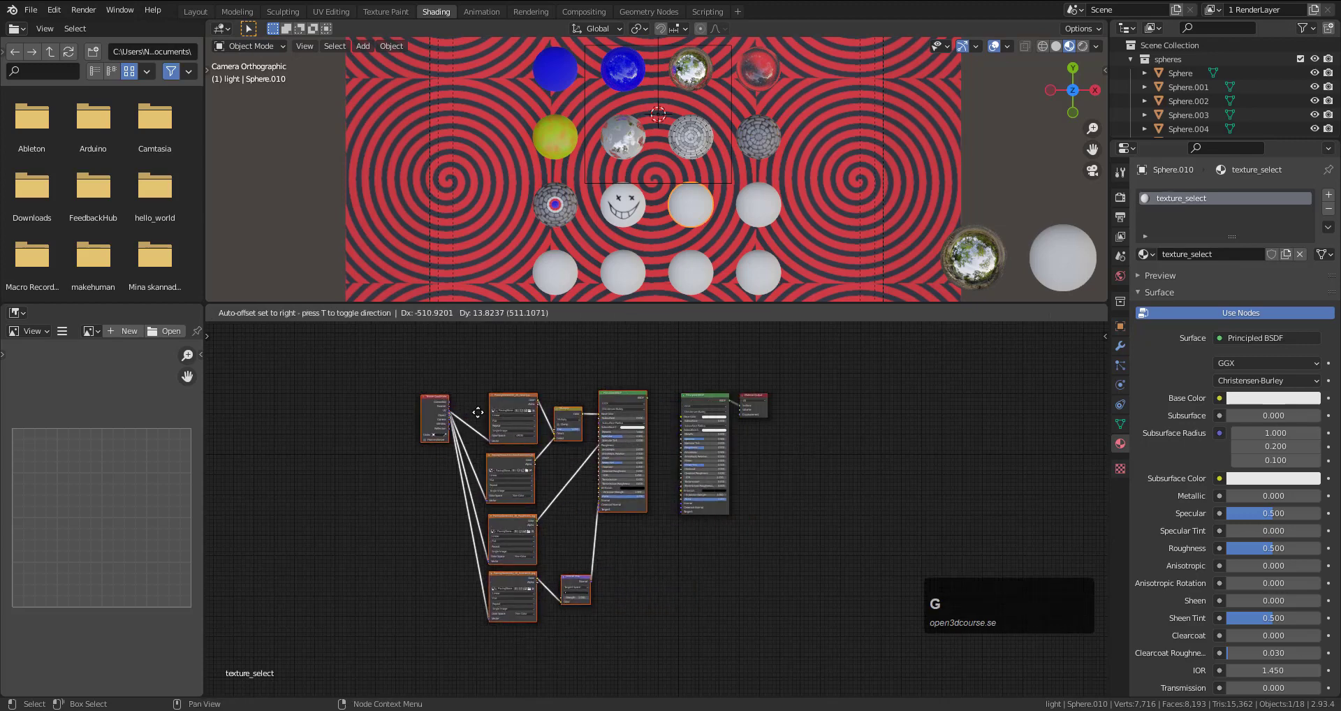
pyautogui.click(386, 395)
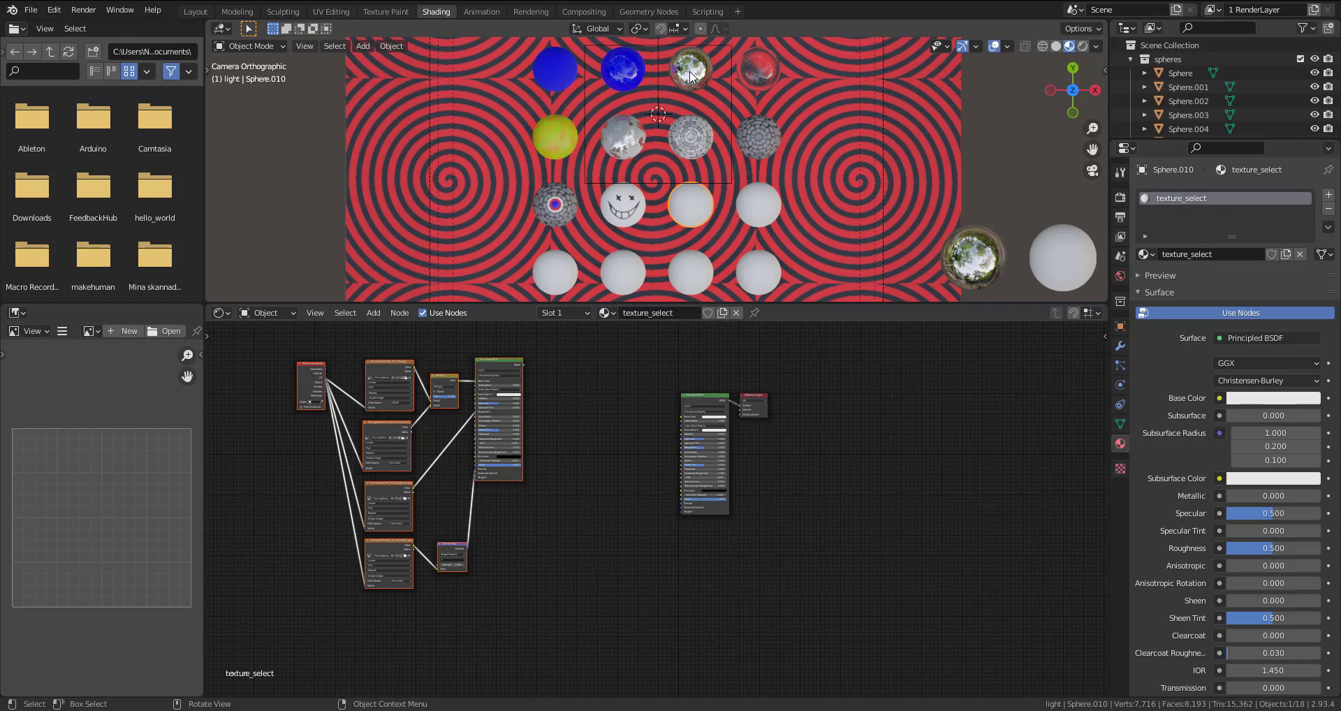
pyautogui.click(693, 76)
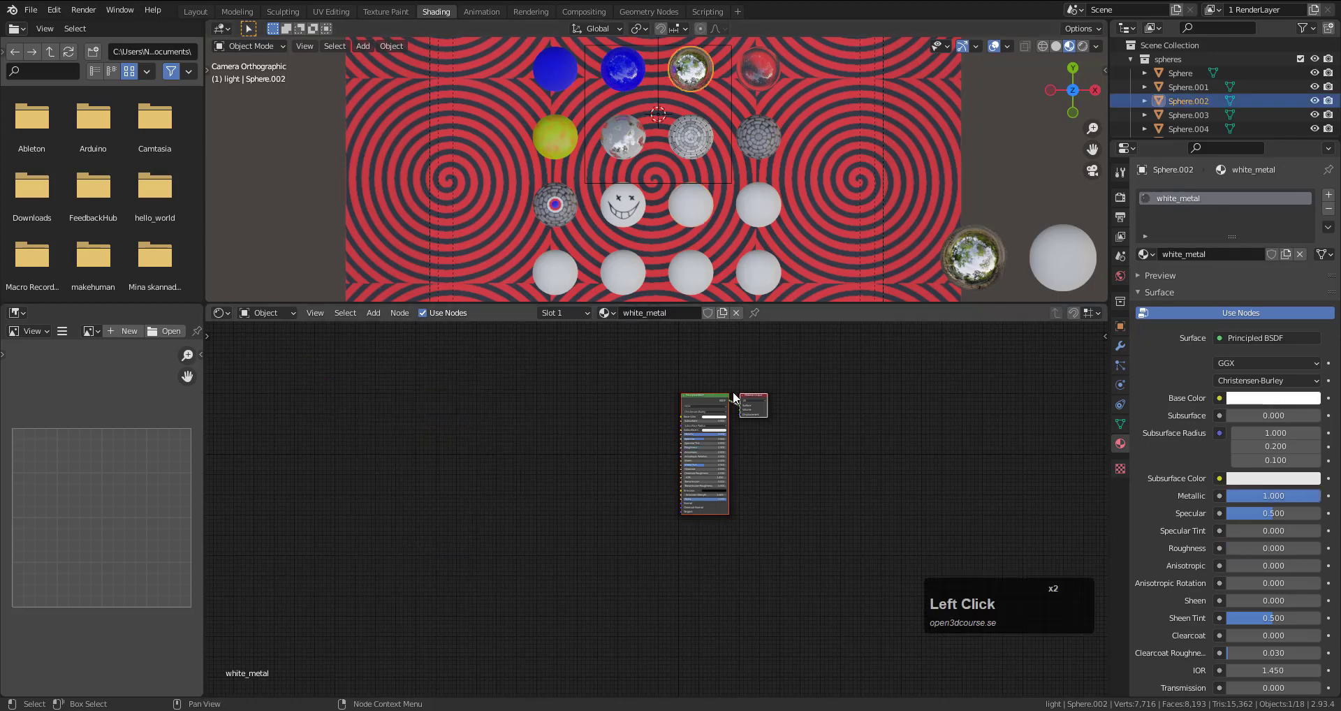
# - Copy the white_metal Principled BSDF node and return to the texture_select sphere
pyautogui.click(711, 402)
pyautogui.click(711, 402)
pyautogui.press('ctrl+c')
pyautogui.click(688, 214)
# - Paste the white metal shader below the paving-stone nodes in texture_select
pyautogui.press('ctrl+v')
pyautogui.press('g')
pyautogui.click(563, 551)
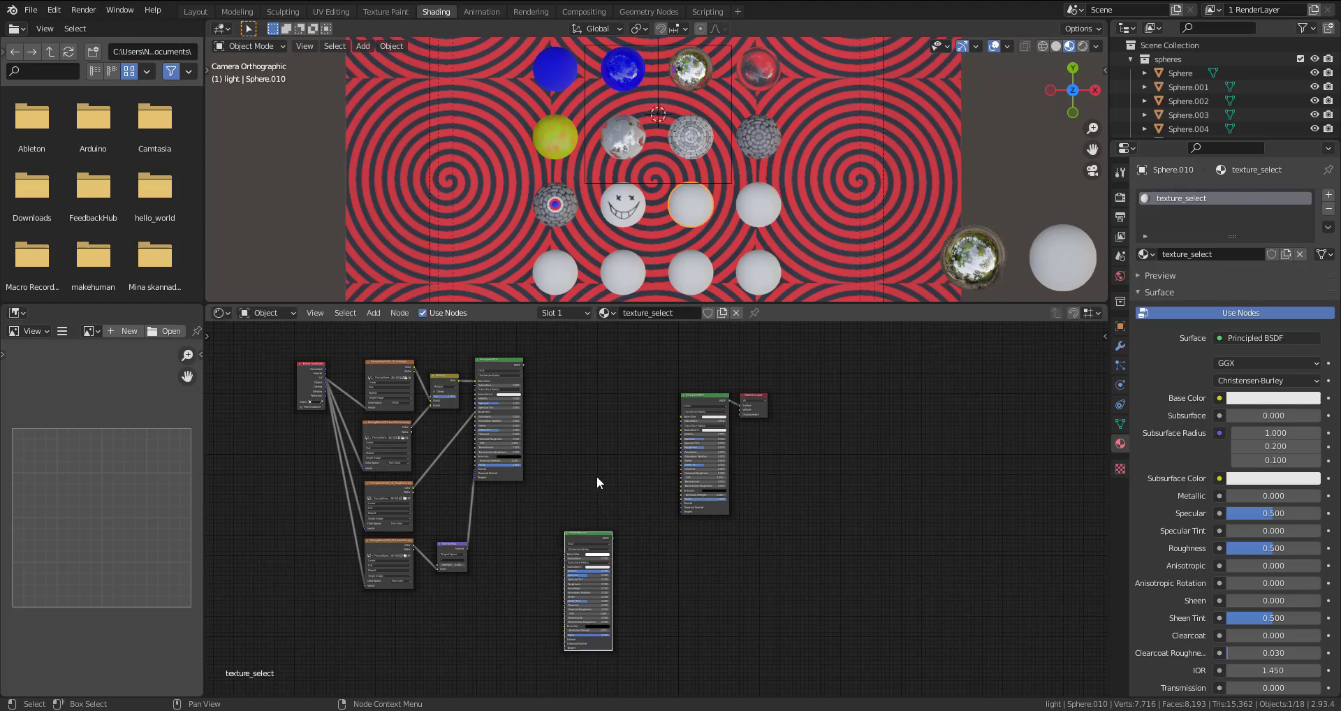
pyautogui.scroll(3)
pyautogui.press('shift+a')
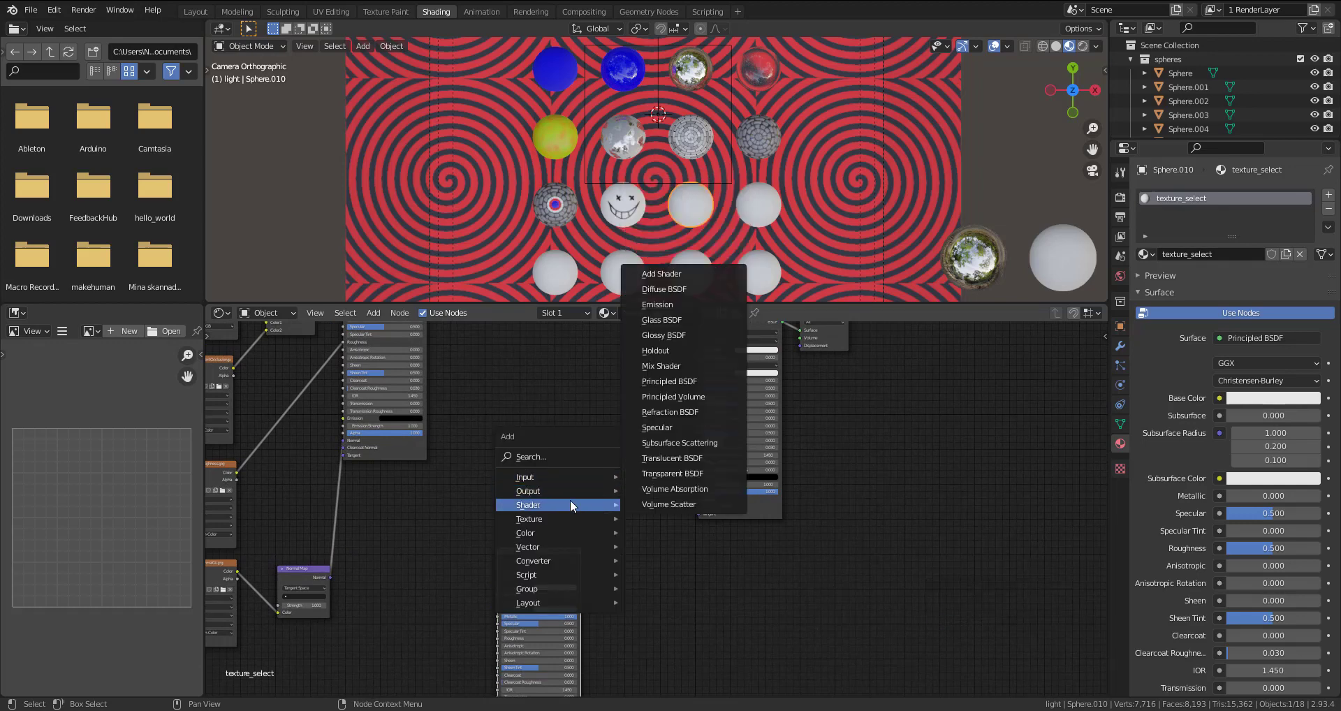
# - Add a Mix Shader node and bring the white metal shader up beside it as the first input
pyautogui.click(704, 368)
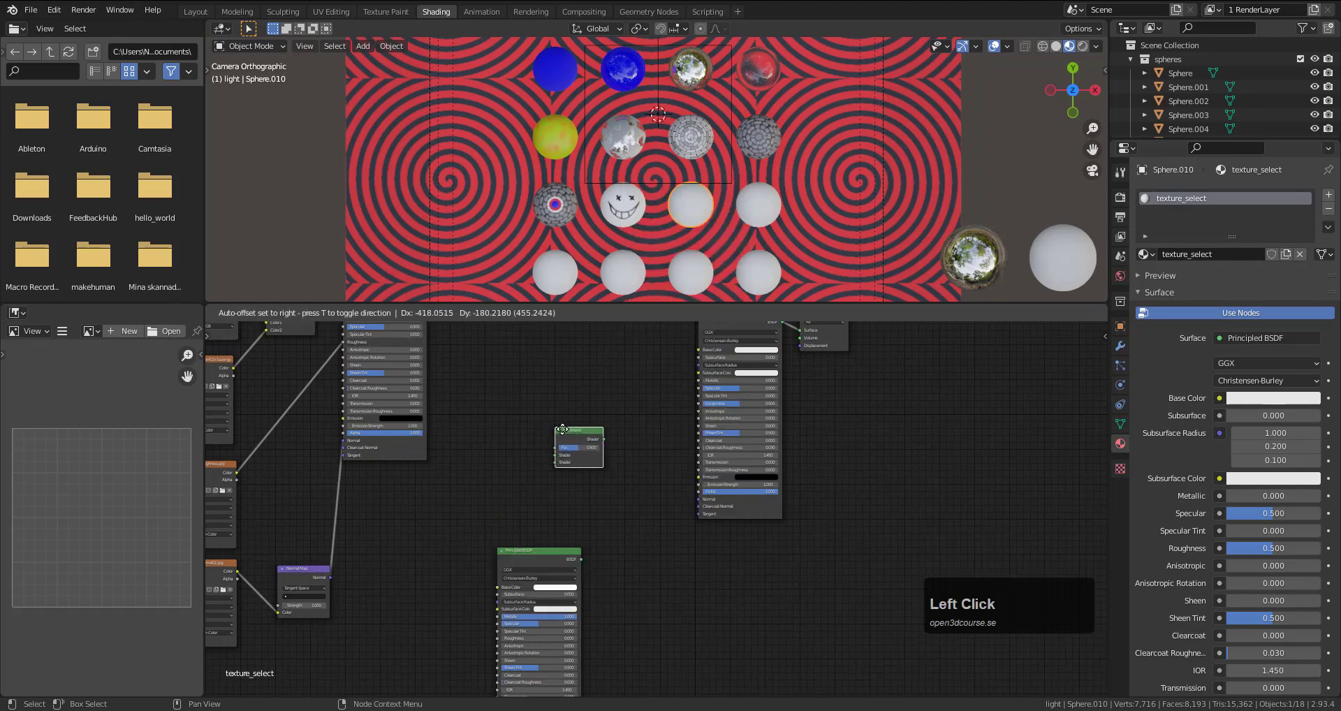
pyautogui.click(600, 436)
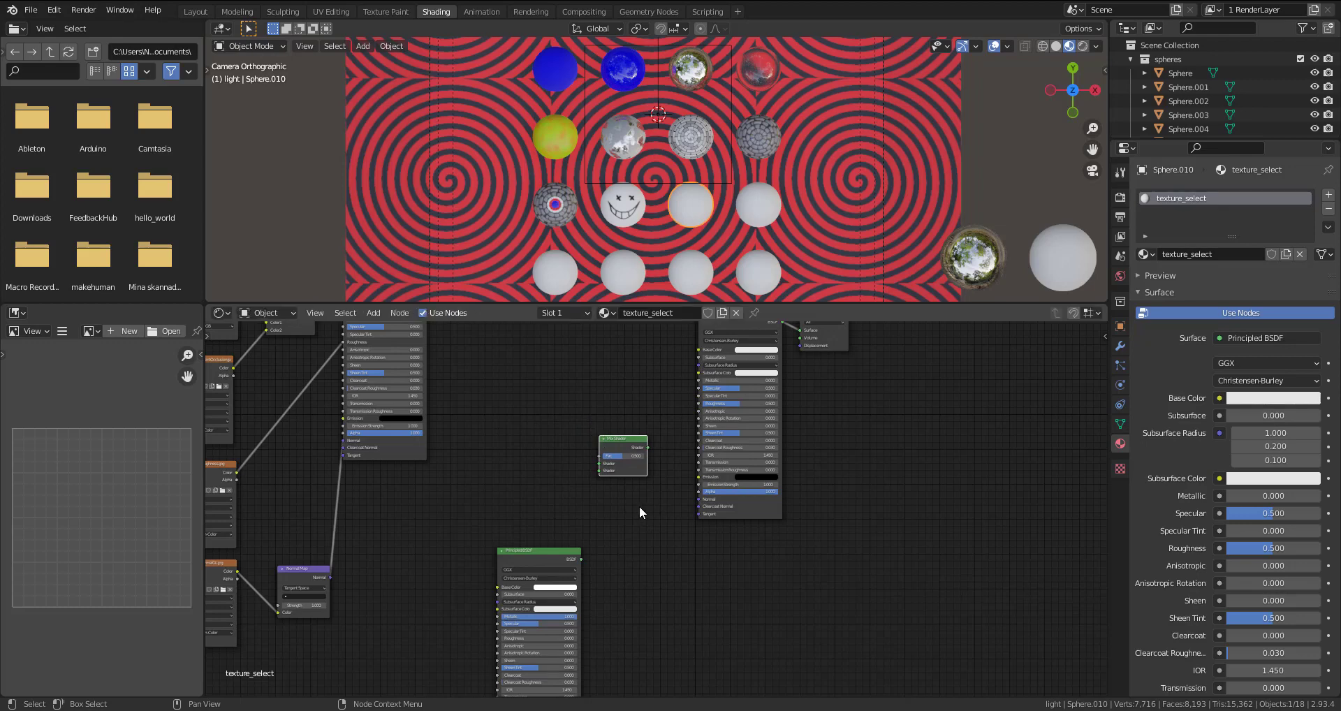
pyautogui.middleClick(643, 511)
pyautogui.scroll(3)
pyautogui.click(657, 615)
pyautogui.press('g')
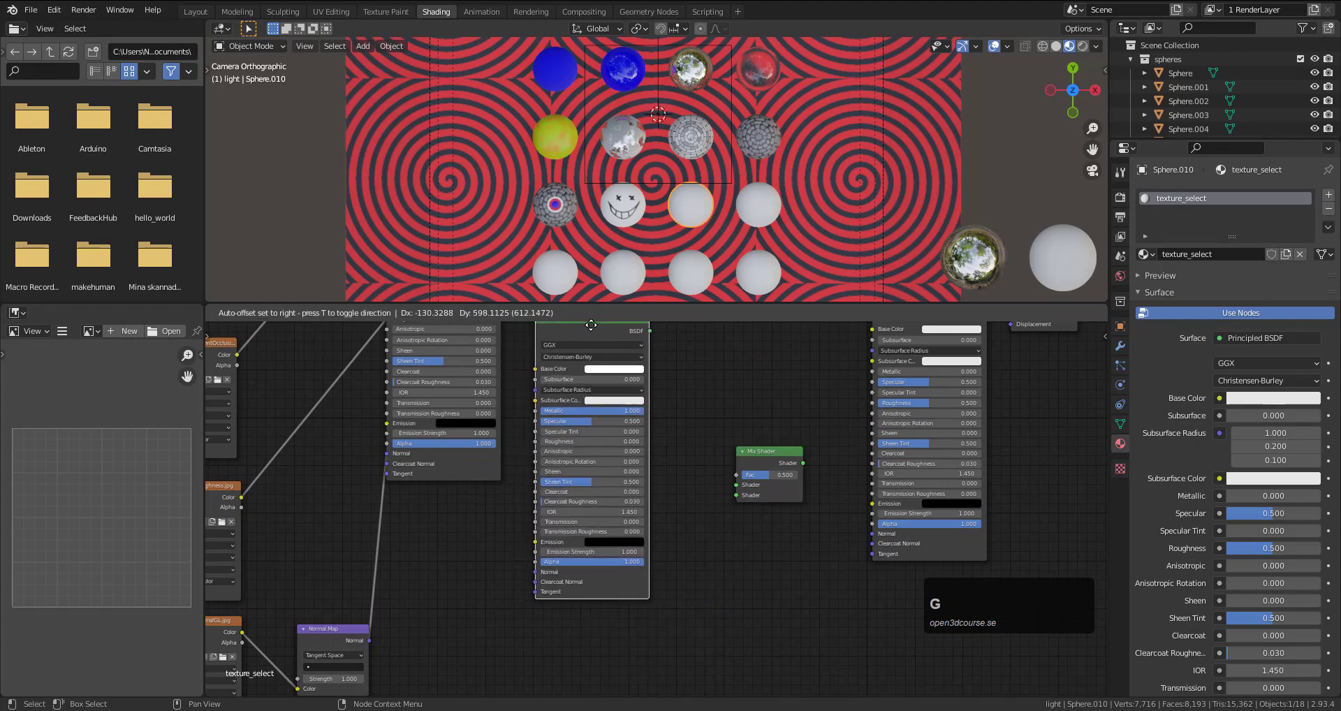
pyautogui.click(605, 351)
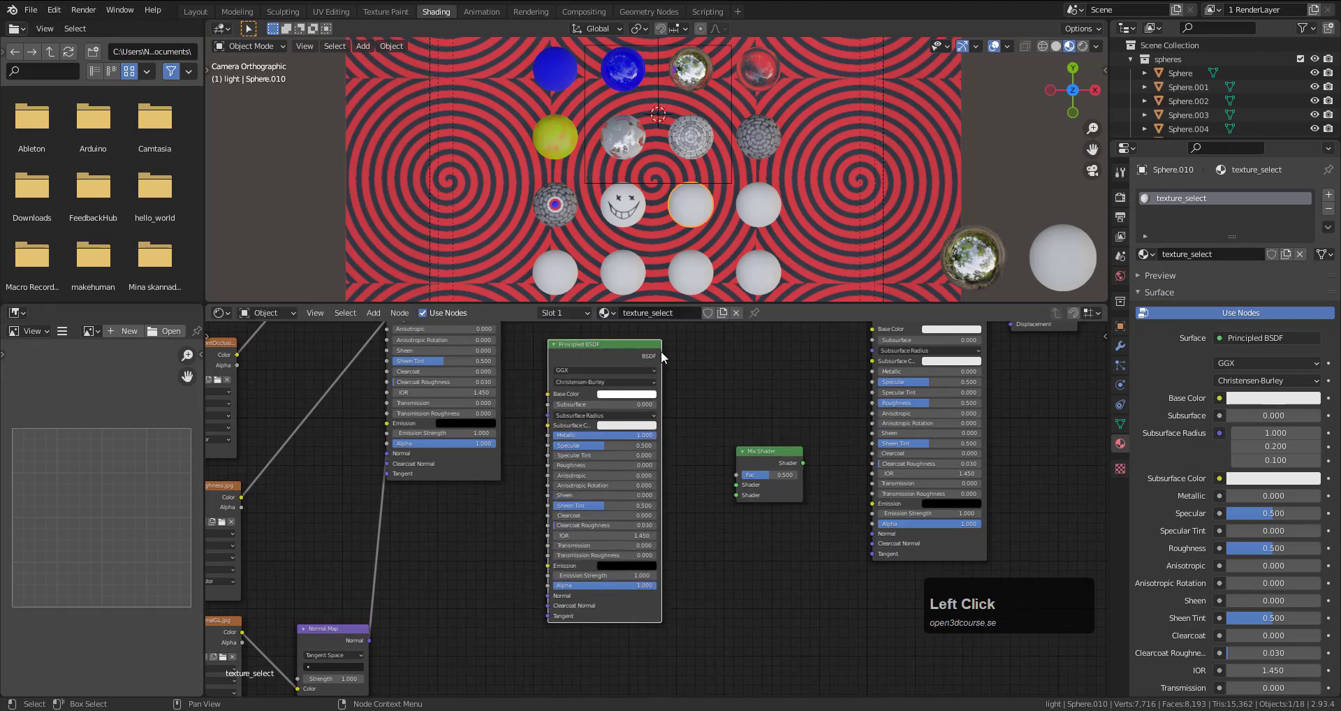
pyautogui.click(666, 363)
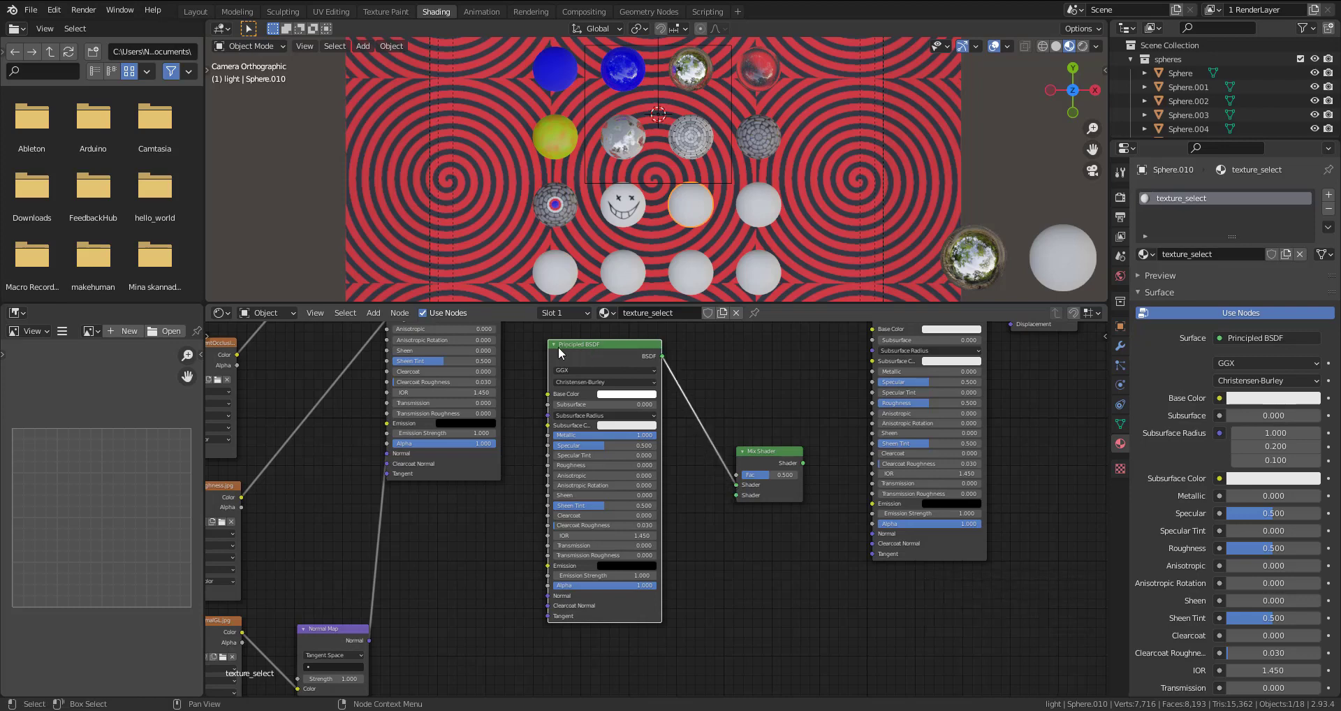
# - Collapse the white metallic Principled BSDF node into compact form
pyautogui.click(557, 349)
pyautogui.click(556, 348)
pyautogui.press('h')
pyautogui.scroll(-3)
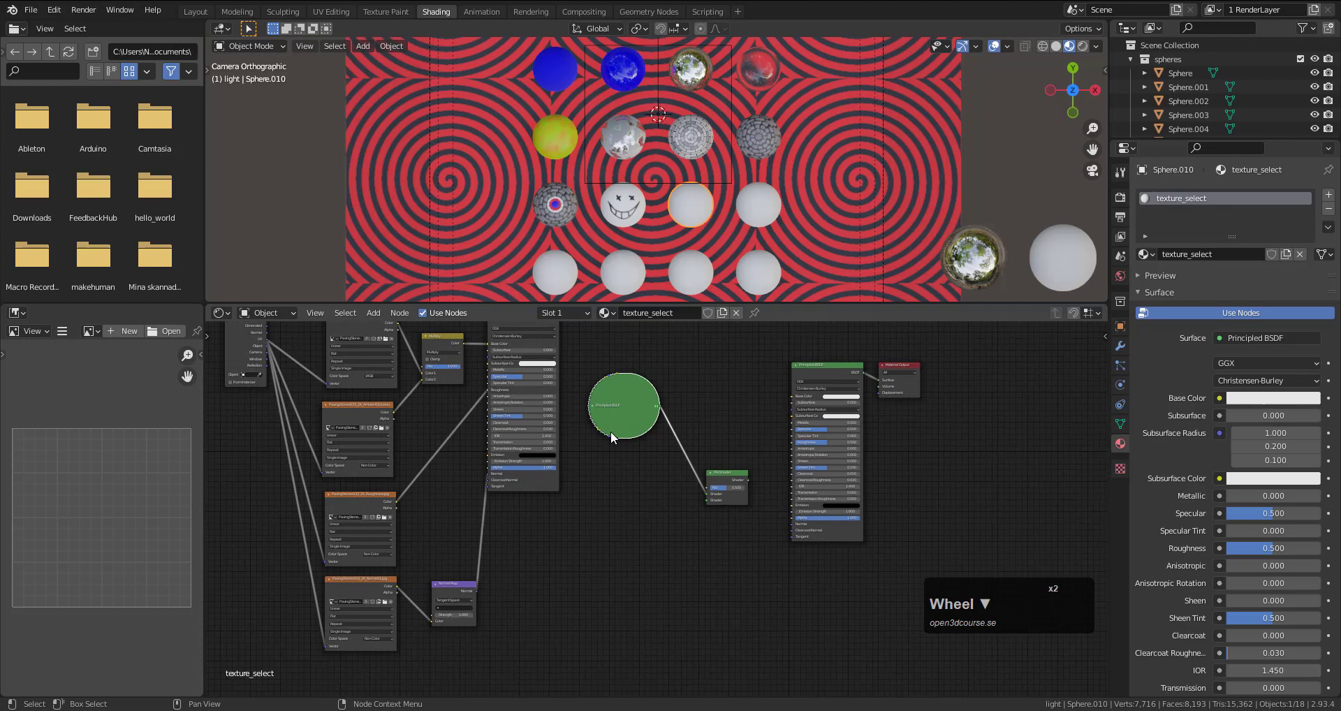
# - Move the stone texture nodes down and wire the stone shader into the Mix Shader's second input
pyautogui.scroll(-3)
pyautogui.moveTo(286, 343); pyautogui.dragTo(547, 506)
pyautogui.press('g')
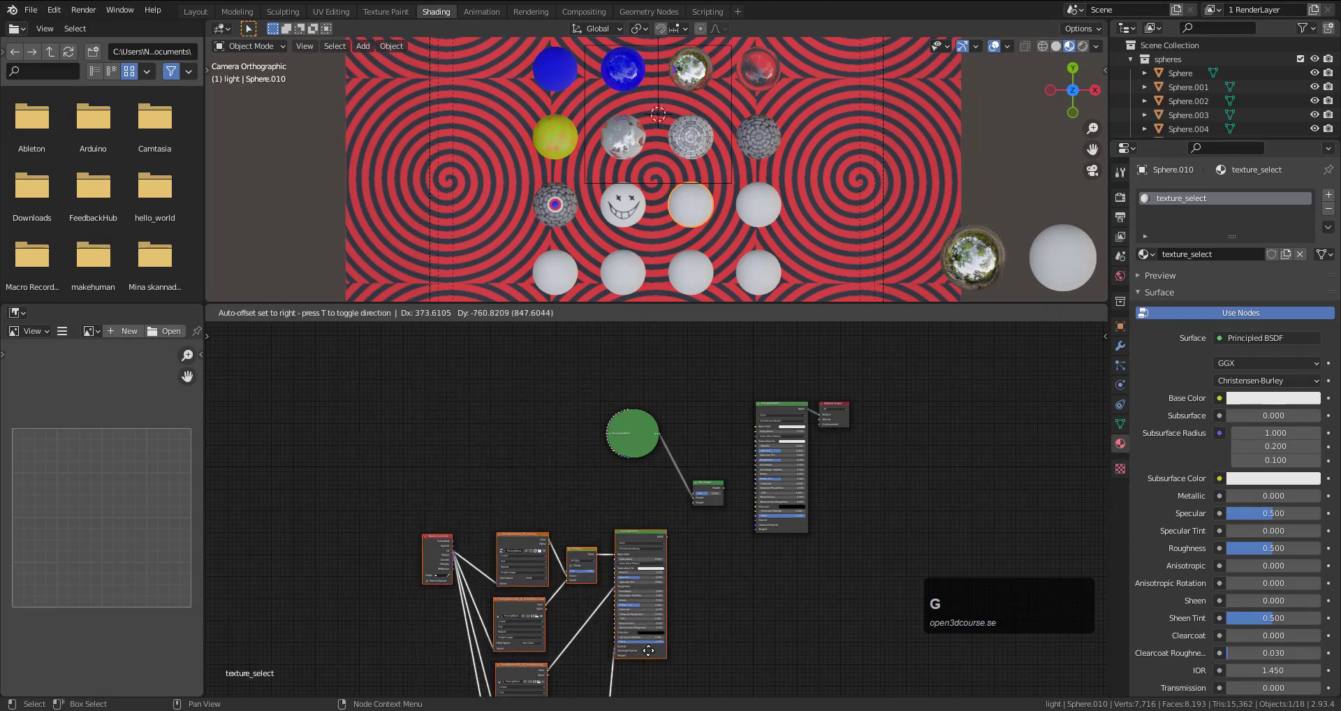
pyautogui.click(644, 618)
pyautogui.scroll(3)
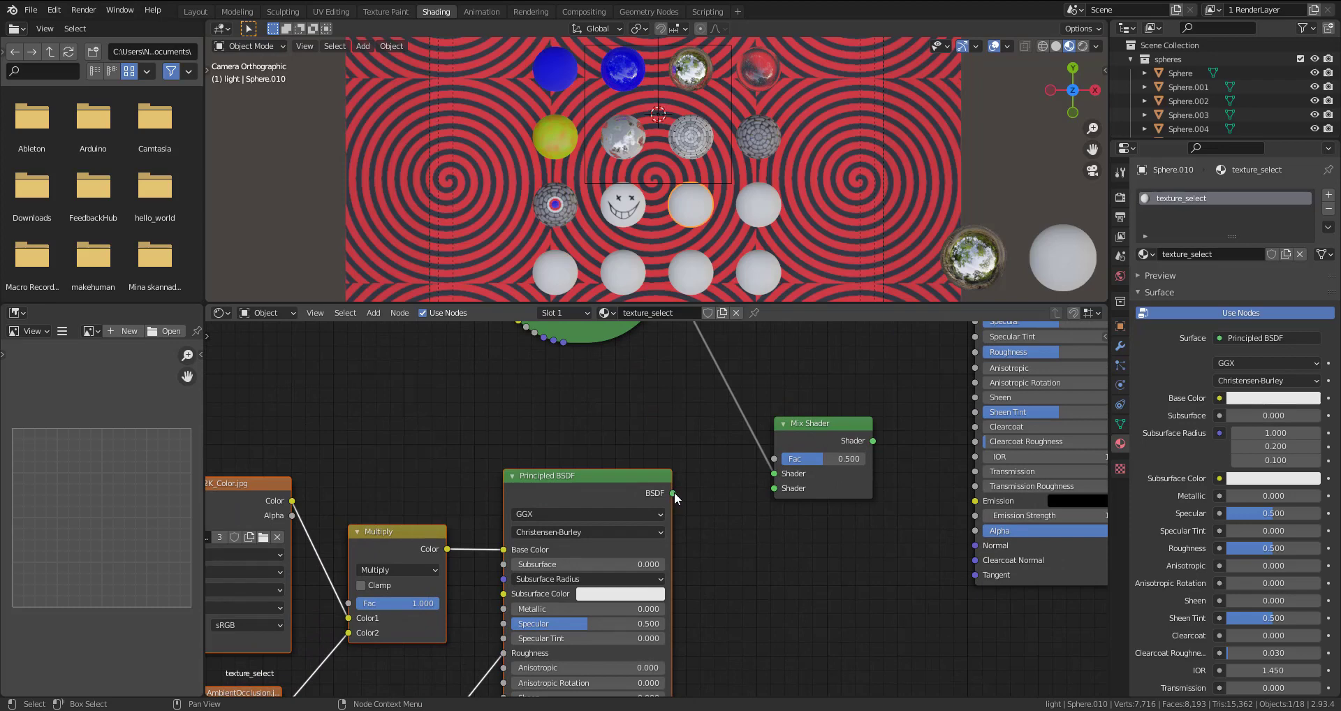
pyautogui.moveTo(678, 497); pyautogui.dragTo(780, 497)
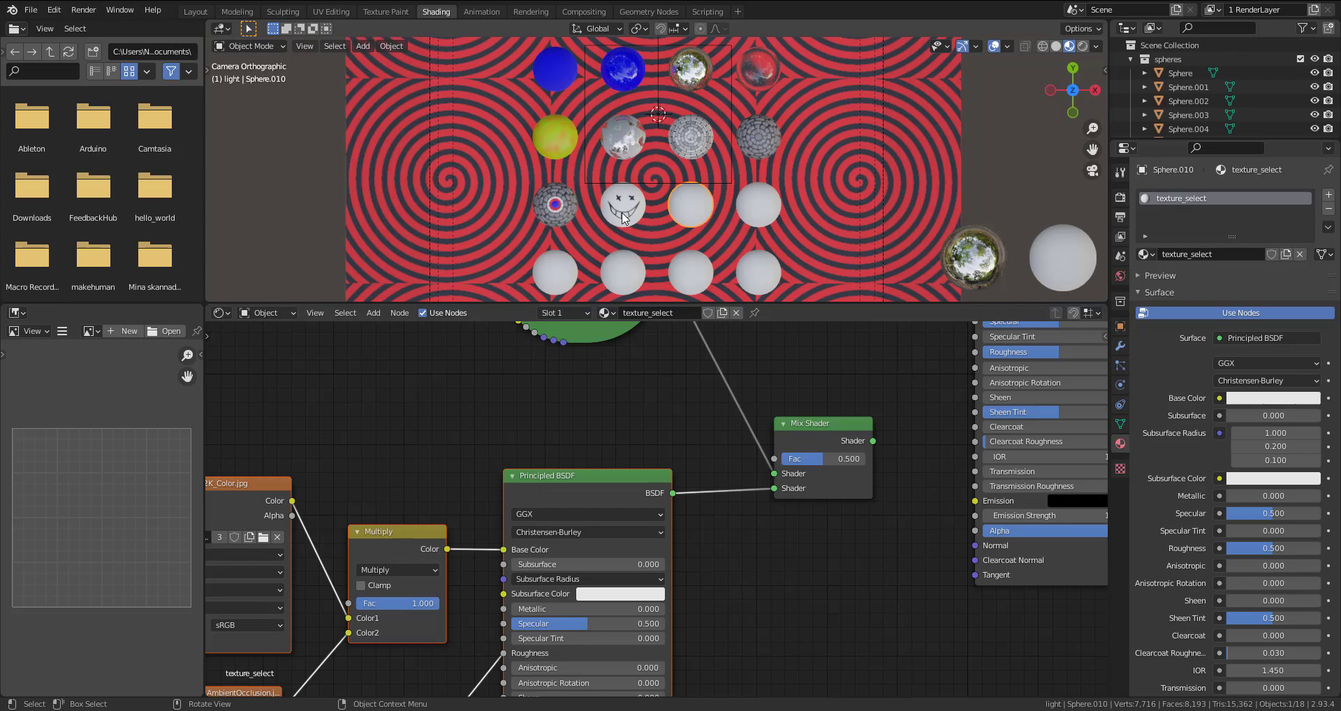
# - Select the smiley sphere to reach its handpainted texture_paint material
pyautogui.click(626, 218)
pyautogui.scroll(-3)
pyautogui.middleClick(679, 502)
pyautogui.scroll(3)
pyautogui.click(610, 430)
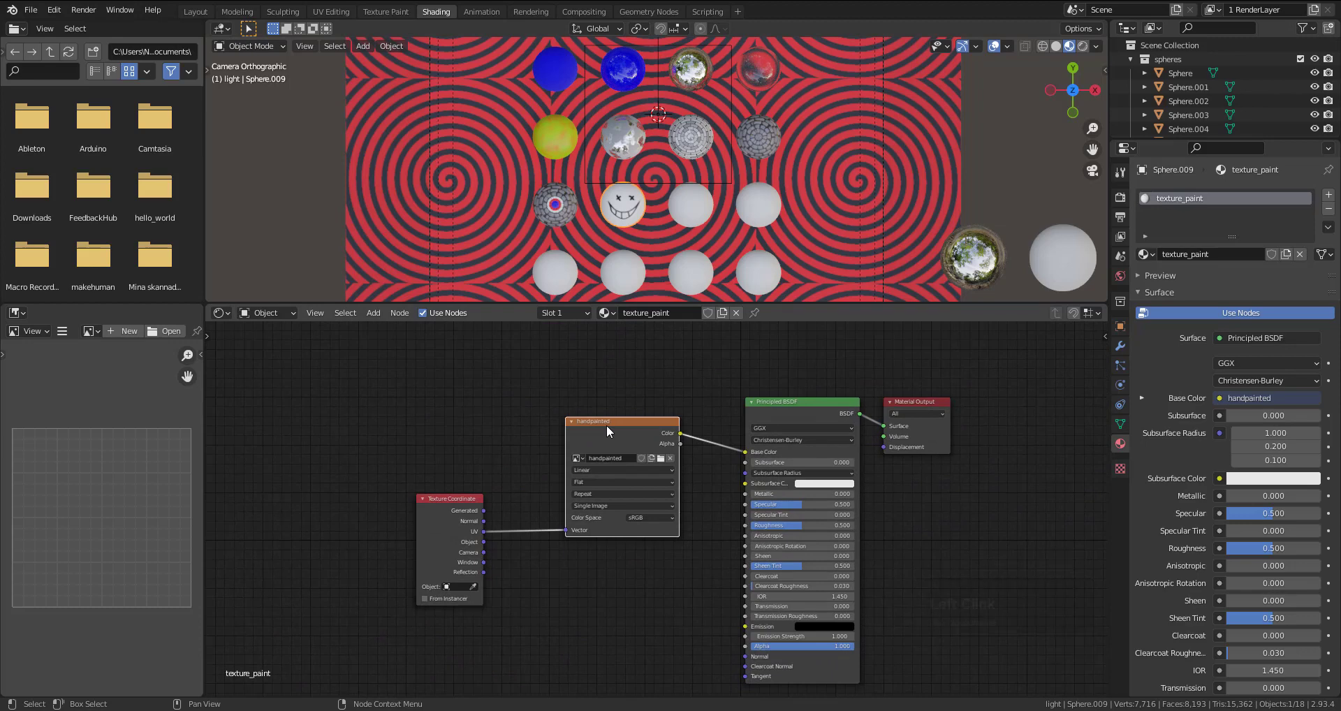
# - Copy the handpainted image texture node into texture_select, placed above the shaders
pyautogui.press('ctrl+c')
pyautogui.click(701, 214)
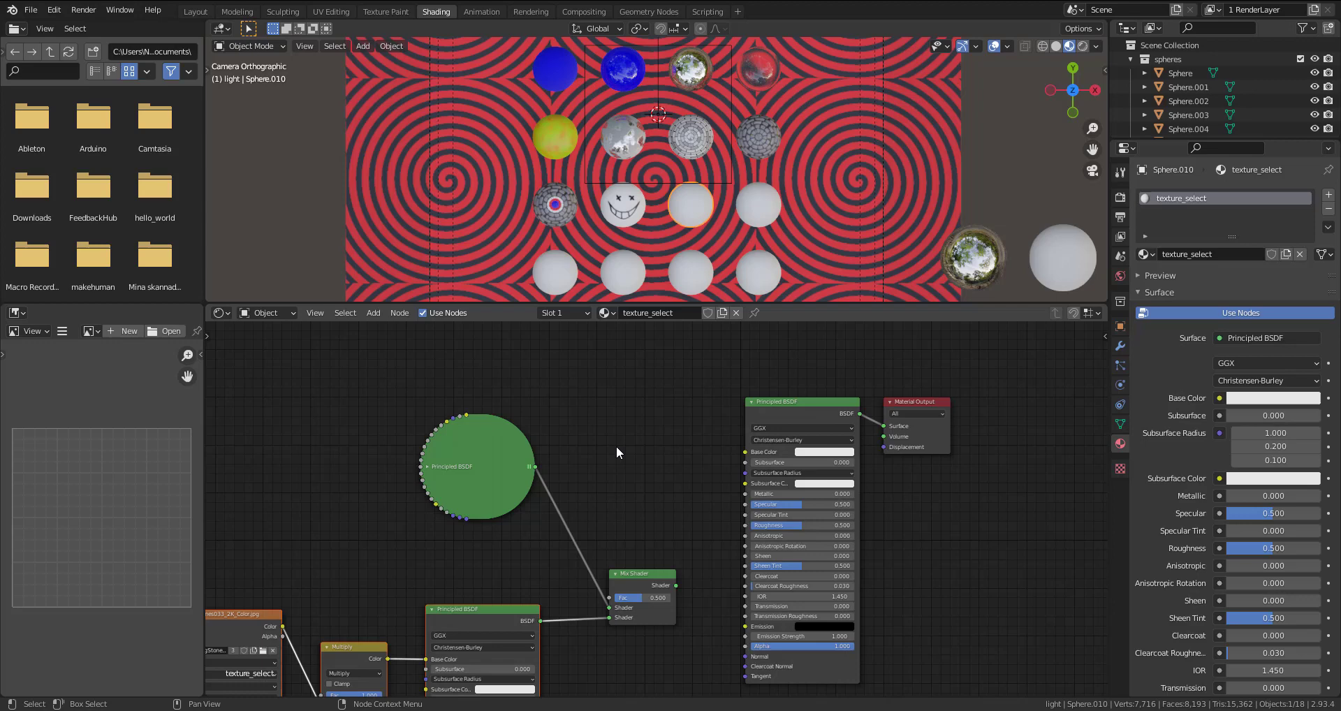
pyautogui.middleClick(620, 451)
pyautogui.click(713, 484)
pyautogui.middleClick(677, 481)
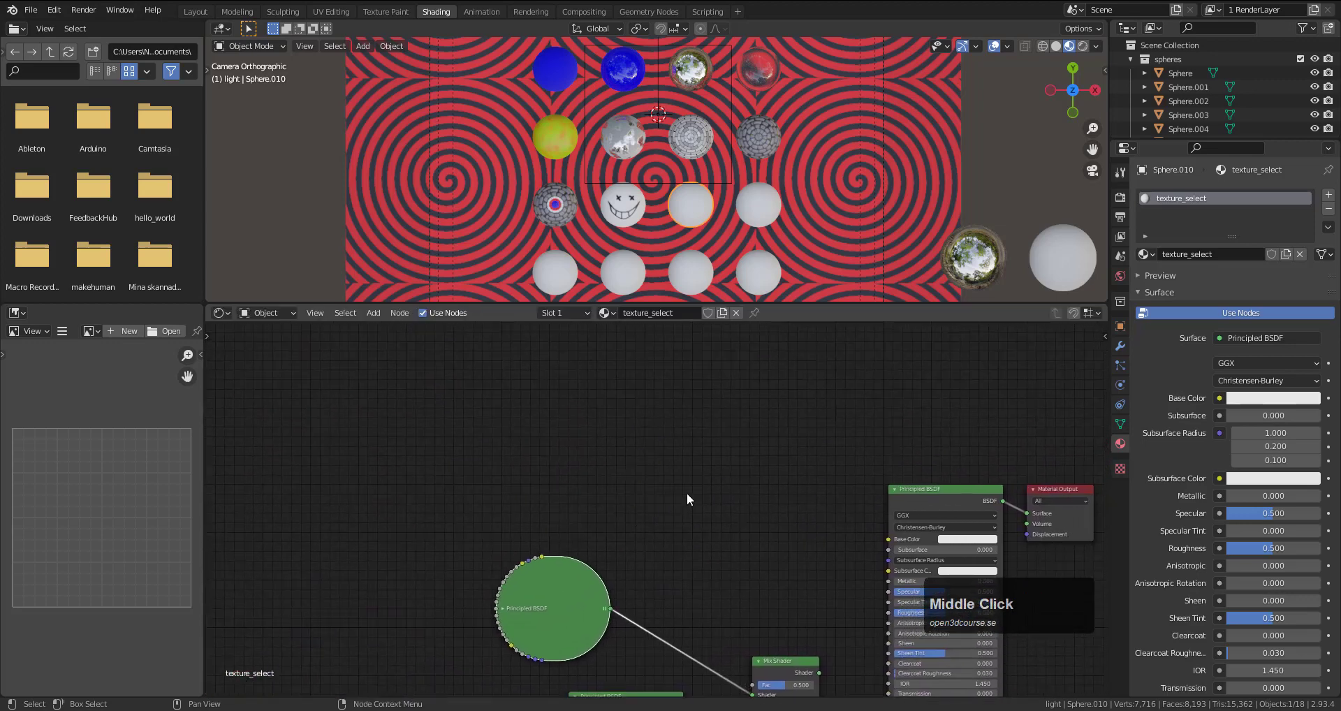
pyautogui.press('ctrl+v')
pyautogui.click(754, 511)
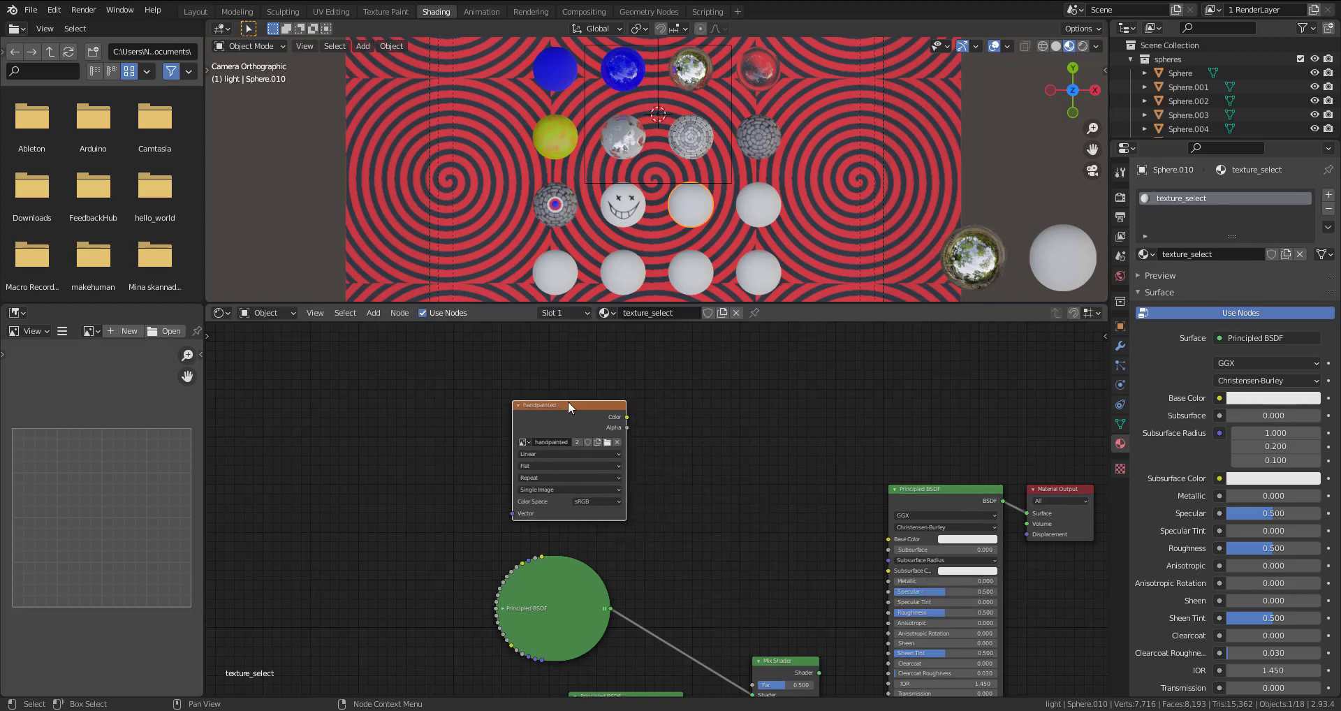
# - Wire the handpainted image's color into the Mix Shader's factor input
pyautogui.scroll(3)
pyautogui.scroll(-3)
pyautogui.middleClick(790, 520)
pyautogui.middleClick(826, 421)
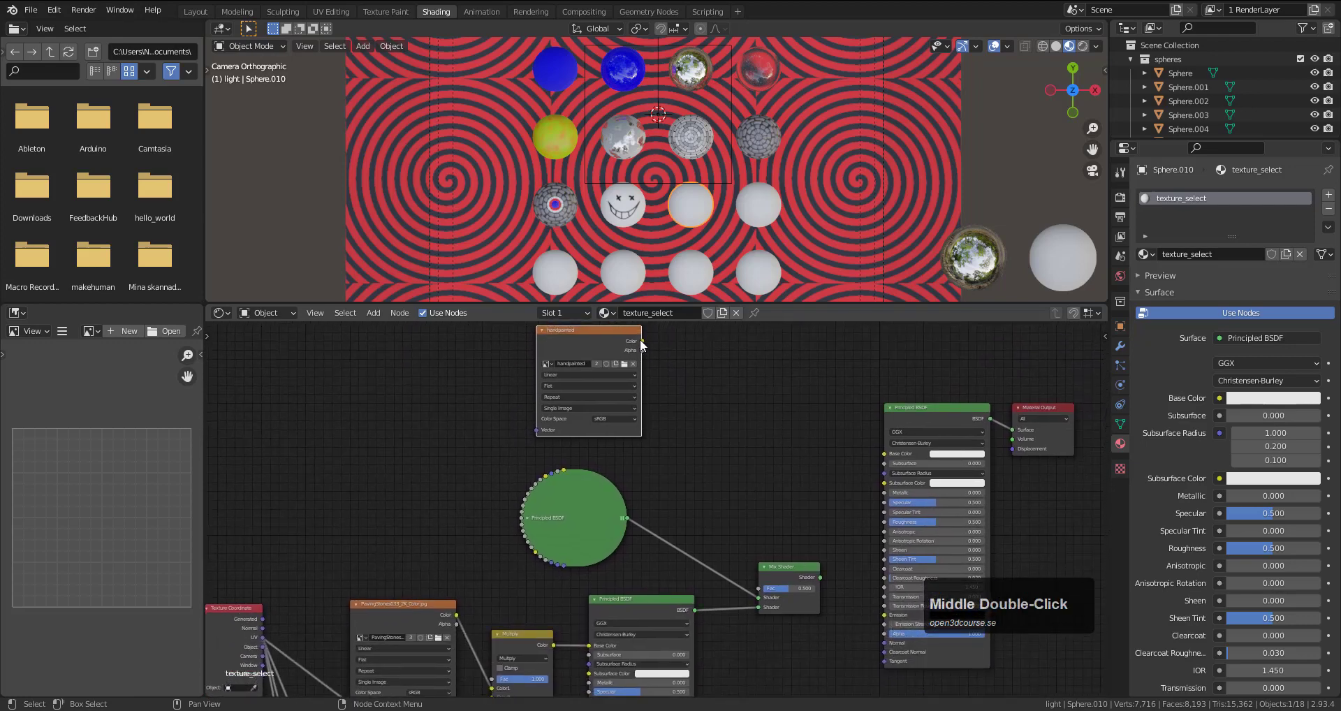
pyautogui.click(643, 344)
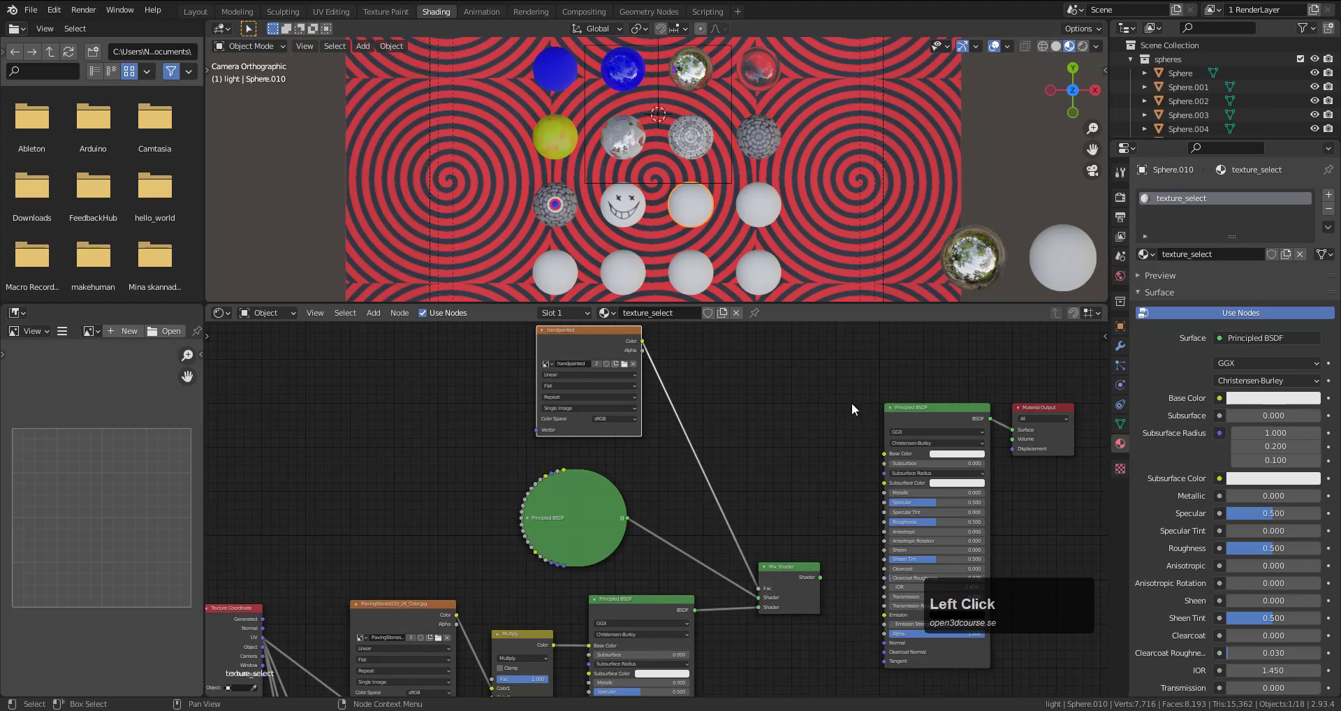
pyautogui.middleClick(776, 421)
pyautogui.press('shift+a')
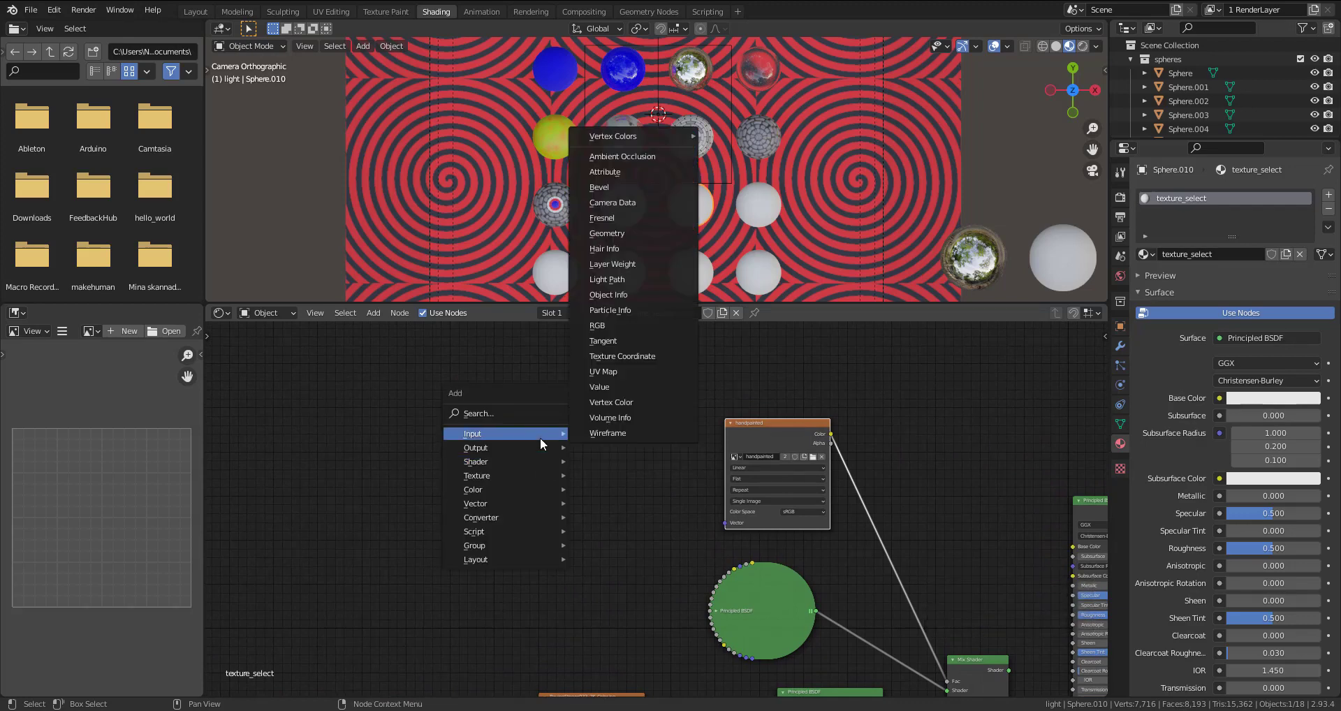
# - Add a Texture Coordinate node feeding UV to the image, and delete the leftover default Principled BSDF
pyautogui.click(674, 360)
pyautogui.click(550, 400)
pyautogui.click(614, 438)
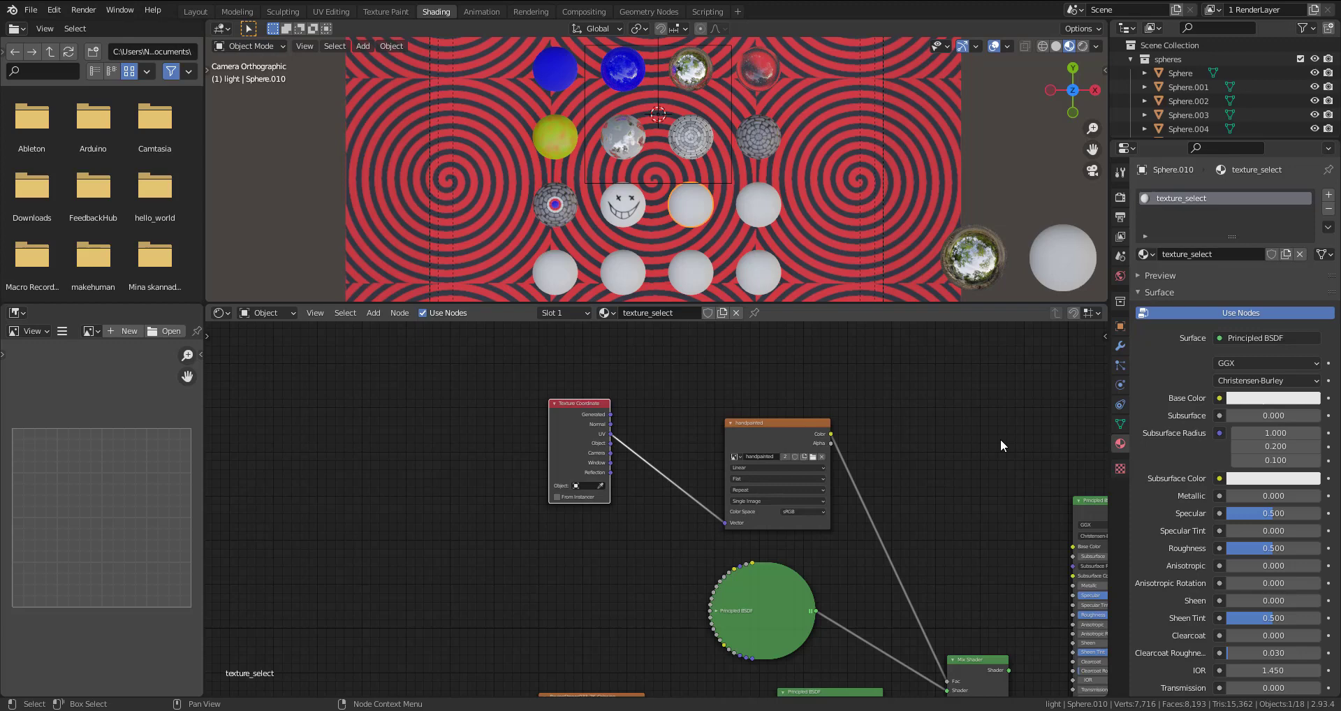
pyautogui.middleClick(997, 438)
pyautogui.middleClick(987, 435)
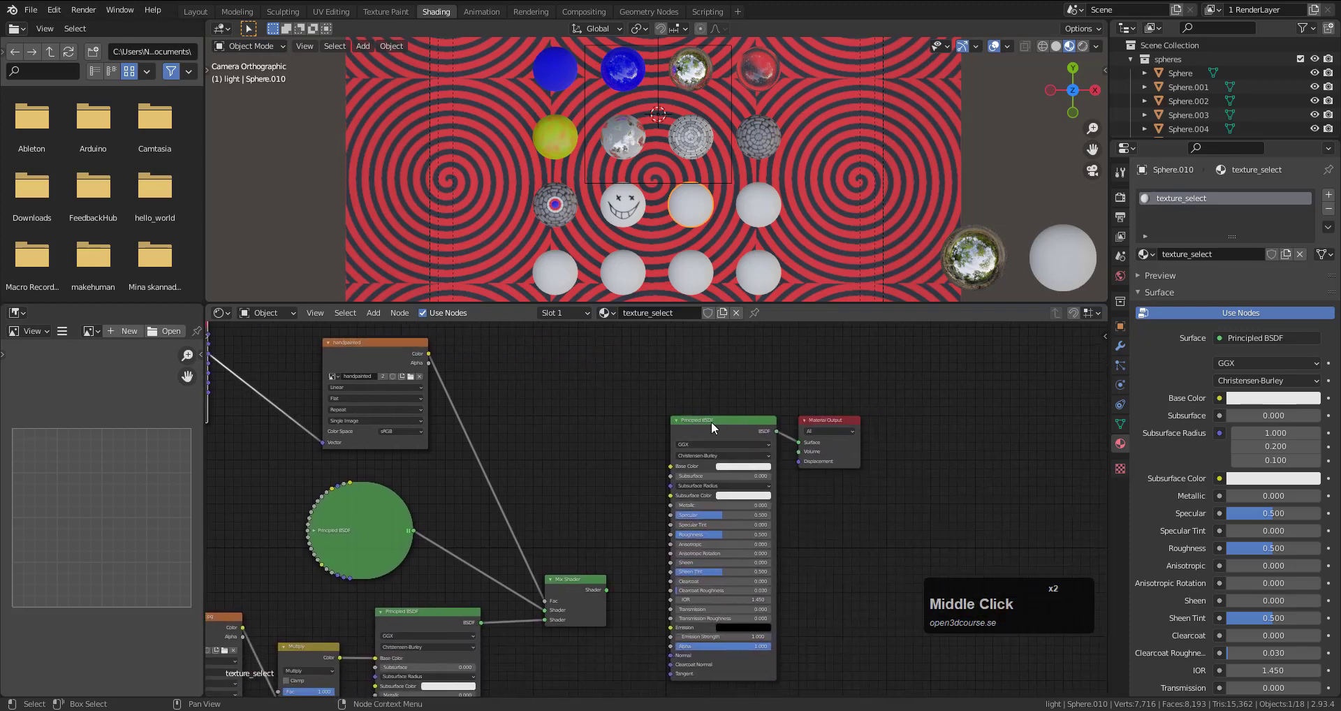
pyautogui.click(715, 427)
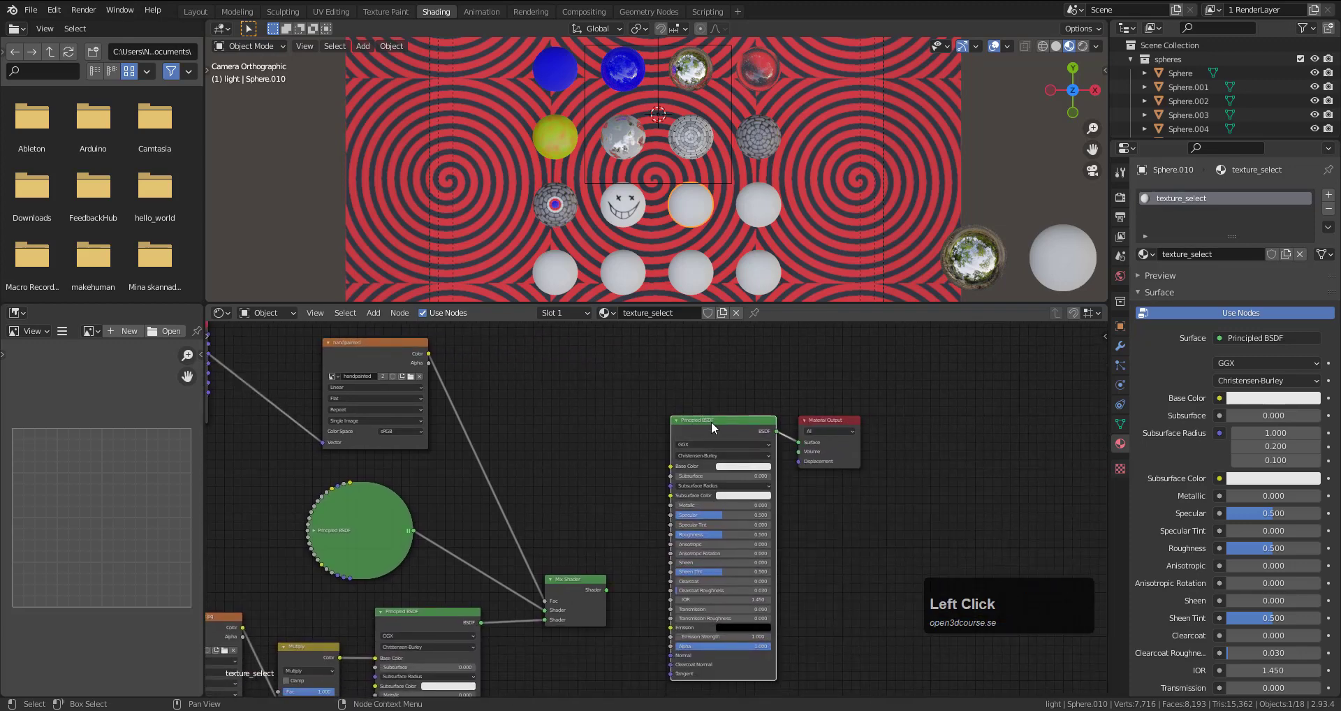
pyautogui.press('Delete')
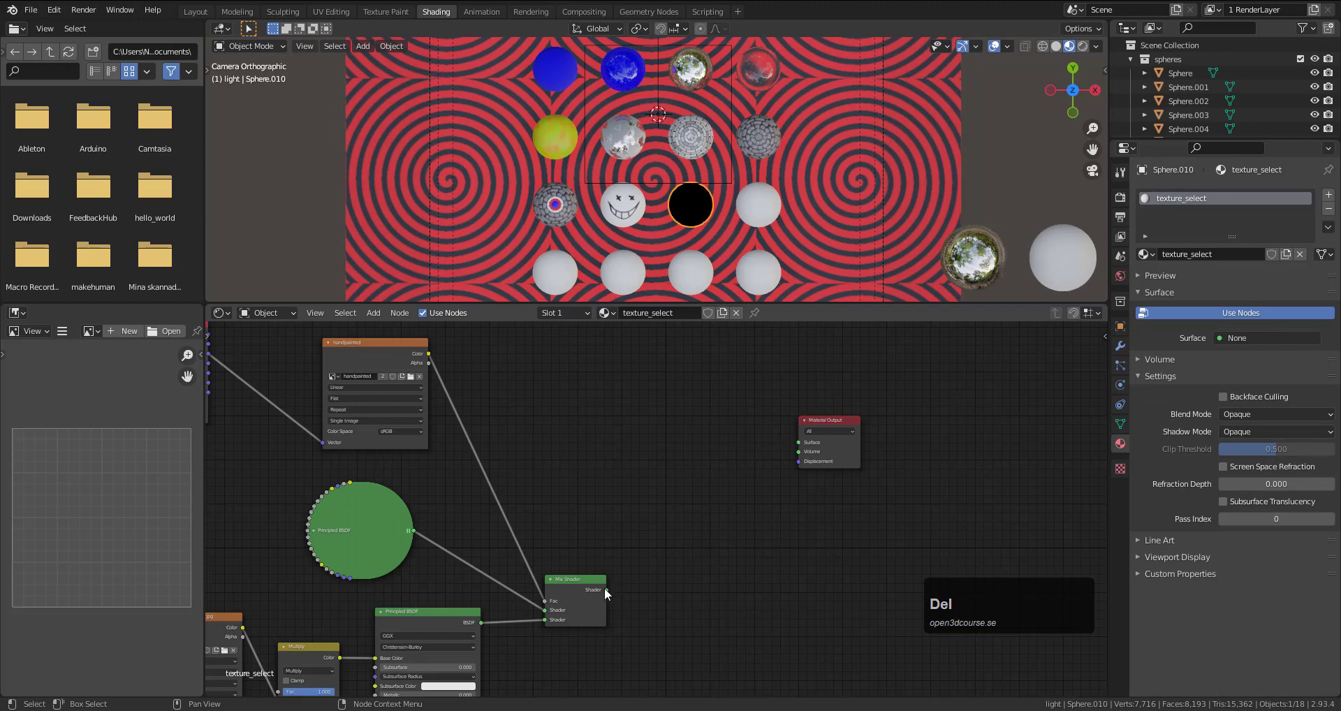
# - Connect the Mix Shader to the Material Output surface and frame the stone sphere up close
pyautogui.click(611, 593)
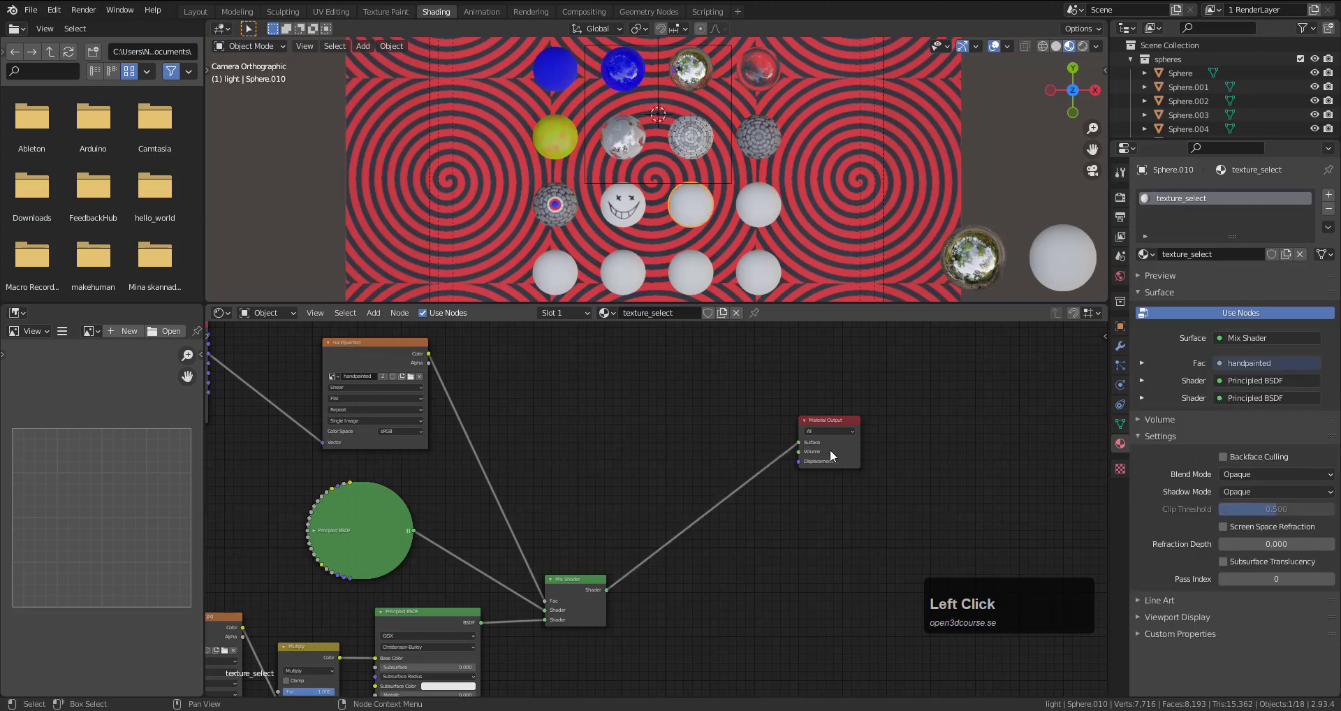
pyautogui.middleClick(706, 200)
pyautogui.press('KP_Decimal')
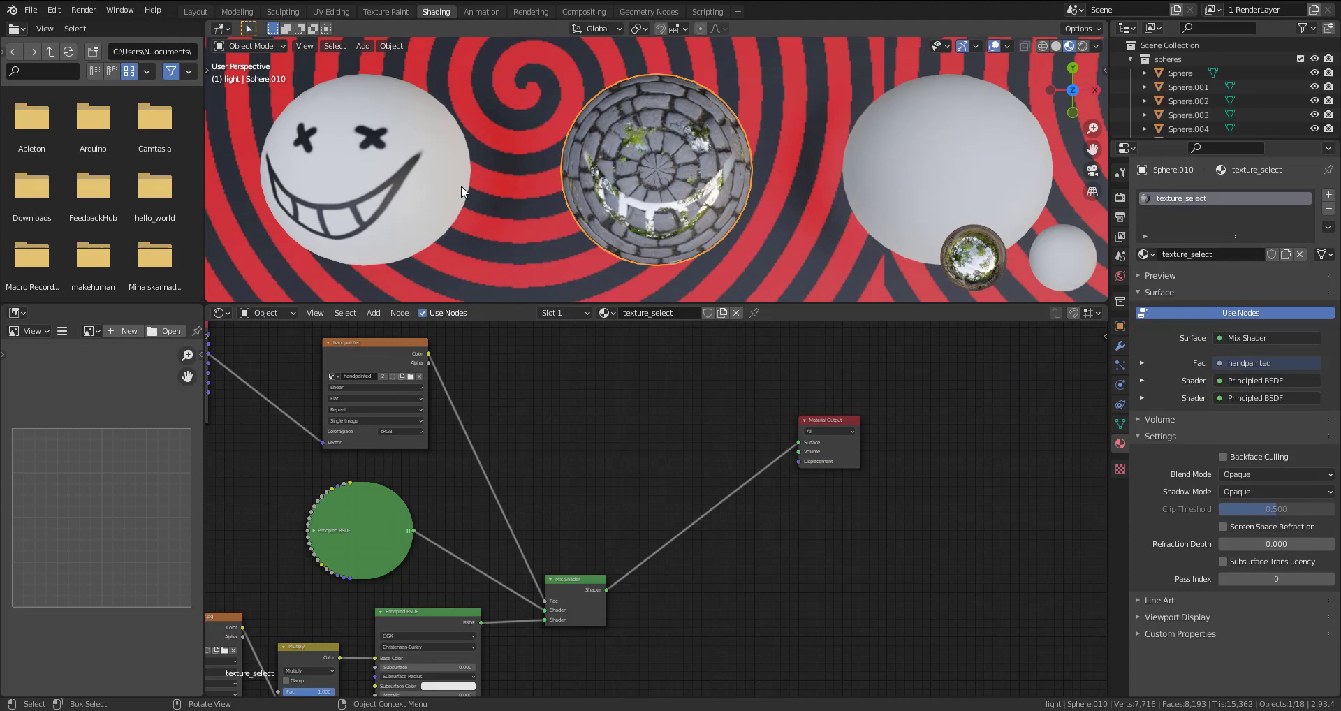
# - Render the full sphere grid showing the stone sphere with its white metallic smiley
pyautogui.middleClick(675, 227)
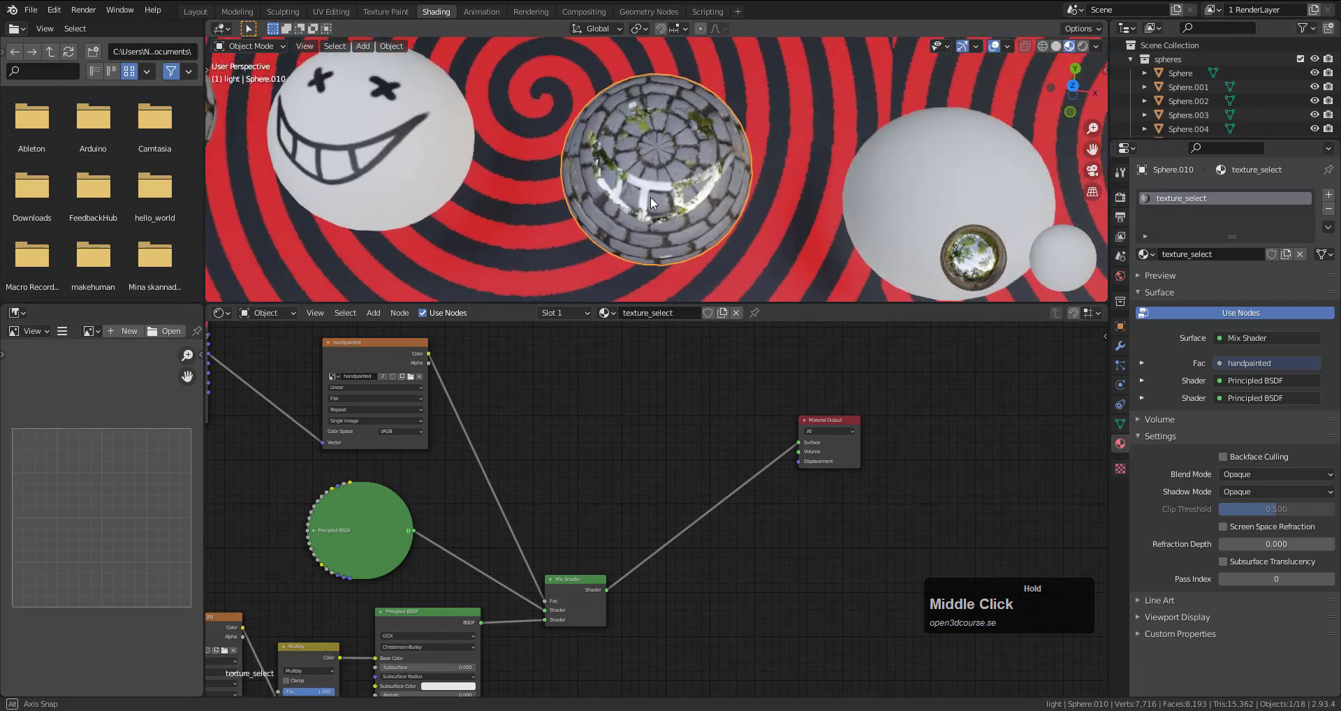
pyautogui.press('F12')
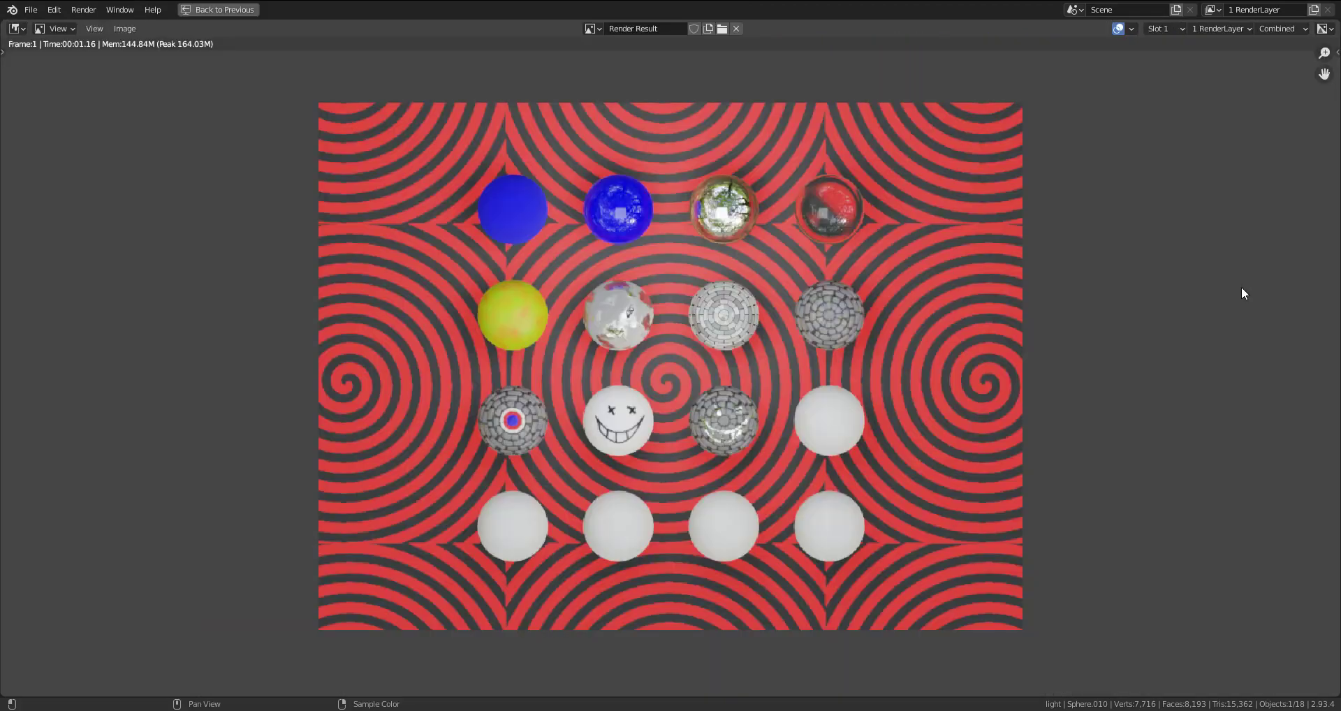